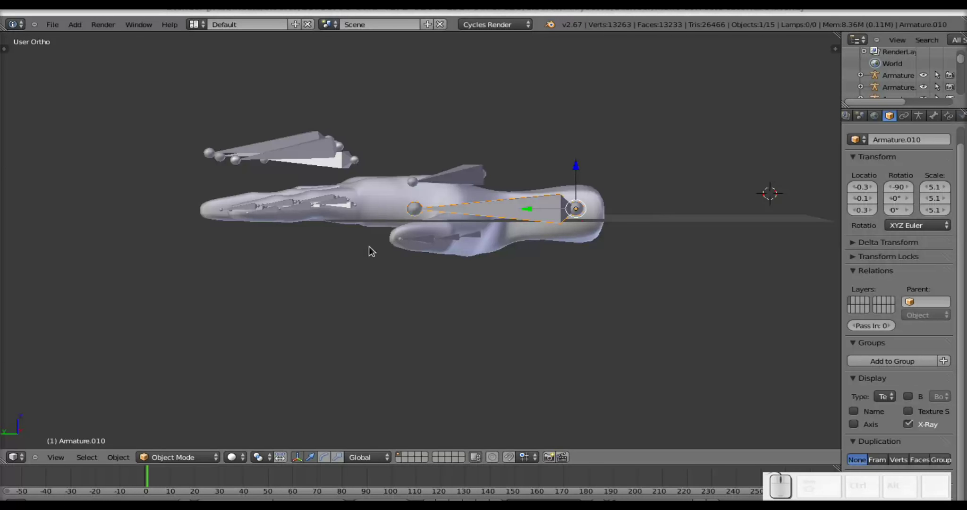
Step: Orbit over the hand and select the thumb's separate control bone
{"action": "left_click_drag", "start_coordinate": [369, 251], "coordinate": [479, 293]}
{"action": "left_click_drag", "start_coordinate": [485, 293], "coordinate": [547, 212]}
{"action": "right_click", "coordinate": [541, 203]}
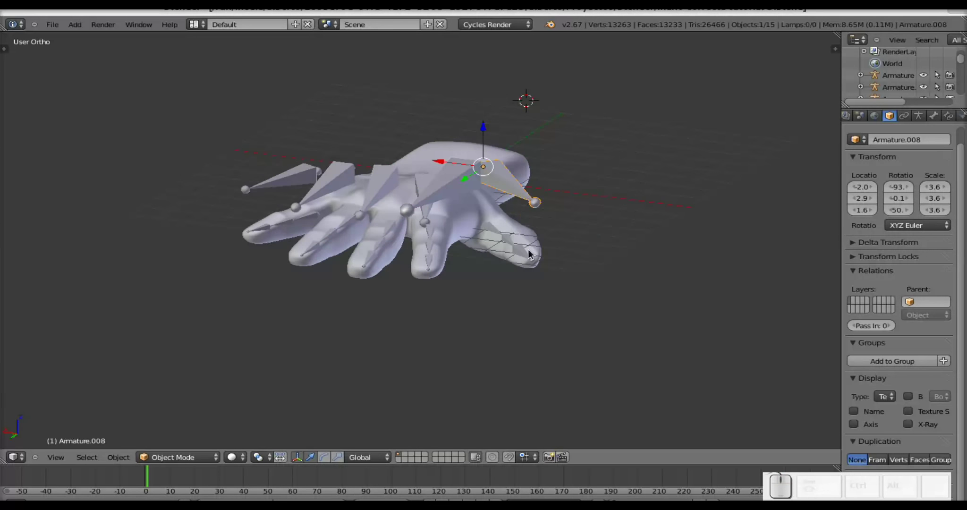
{"action": "right_click", "coordinate": [532, 258]}
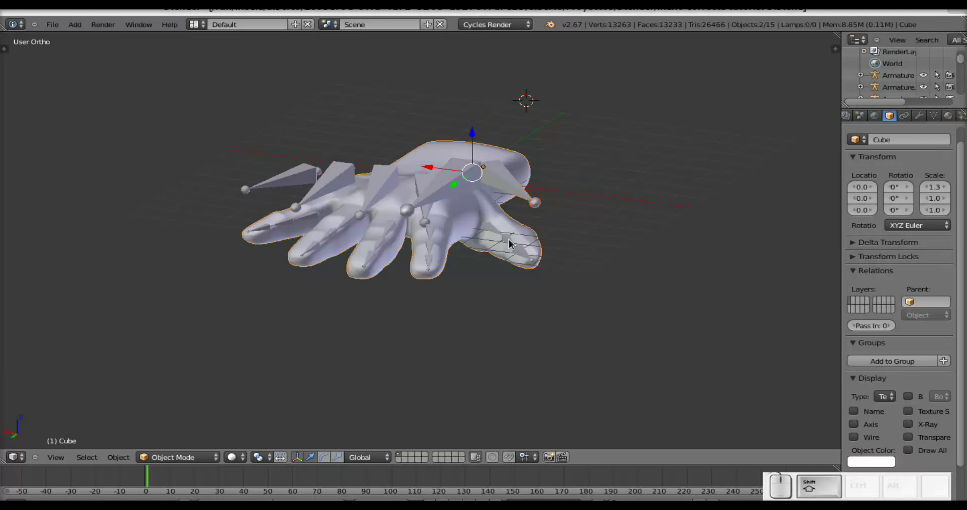
{"action": "right_click", "coordinate": [511, 244]}
{"action": "right_click", "coordinate": [526, 238]}
{"action": "right_click", "coordinate": [526, 237]}
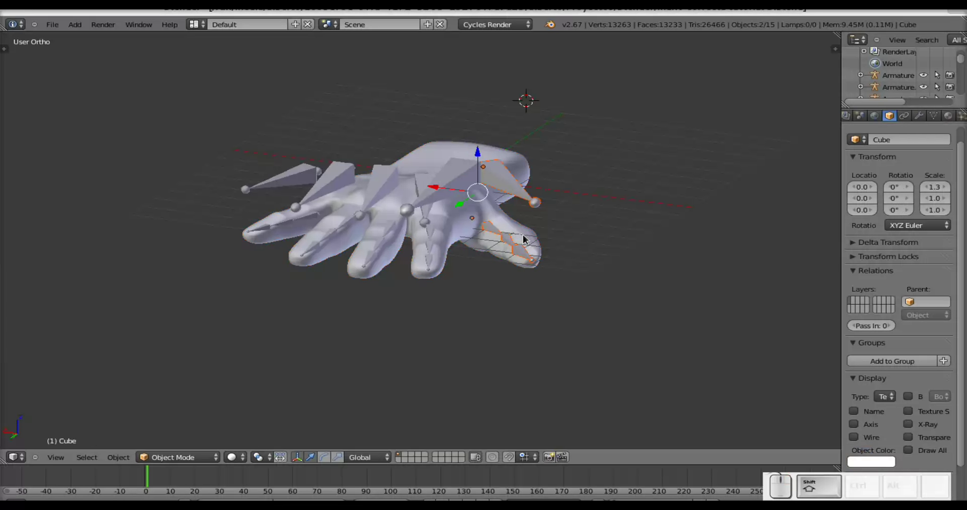
{"action": "left_click_drag", "start_coordinate": [539, 251], "coordinate": [527, 228]}
{"action": "left_click_drag", "start_coordinate": [526, 240], "coordinate": [510, 236]}
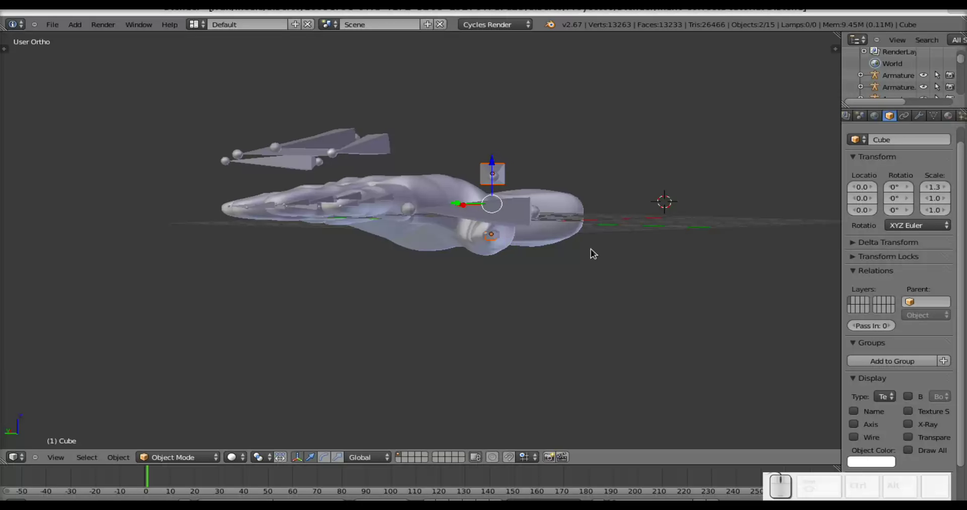
Step: Try rotating and grabbing the bone, cancel and undo the attempt
{"action": "key", "text": "r"}
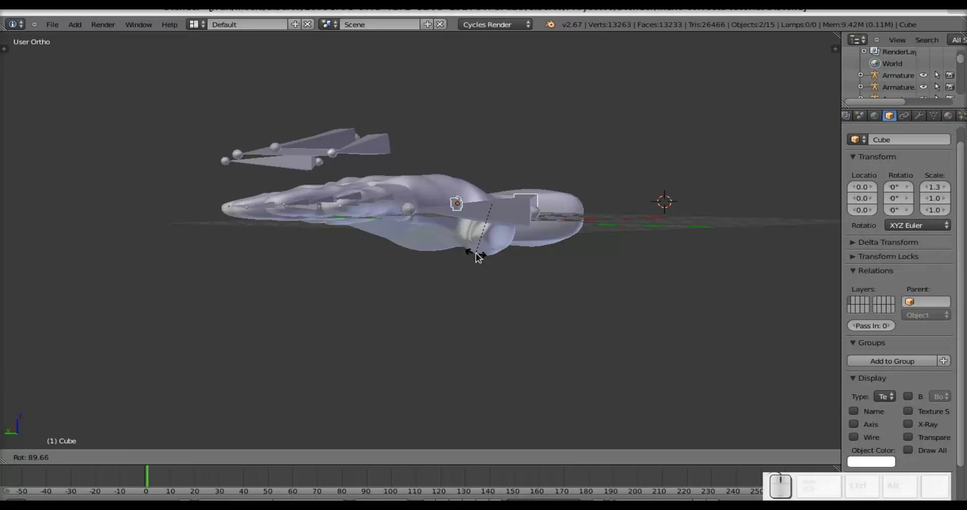
{"action": "left_click", "coordinate": [480, 260]}
{"action": "key", "text": "g"}
{"action": "key", "text": "Escape"}
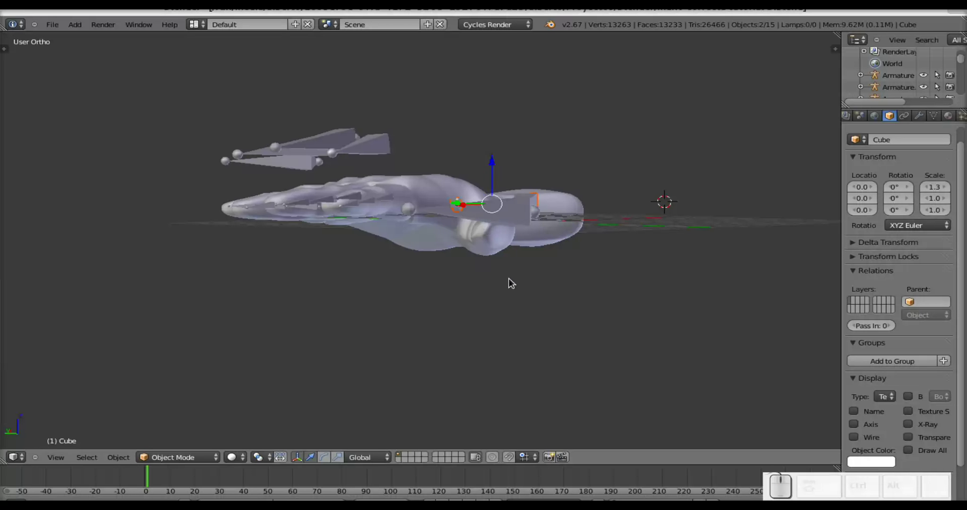
{"action": "key", "text": "ctrl+z"}
Step: Pass through Edit Mode reselecting bones, then return to Object Mode
{"action": "key", "text": "ctrl+Tab"}
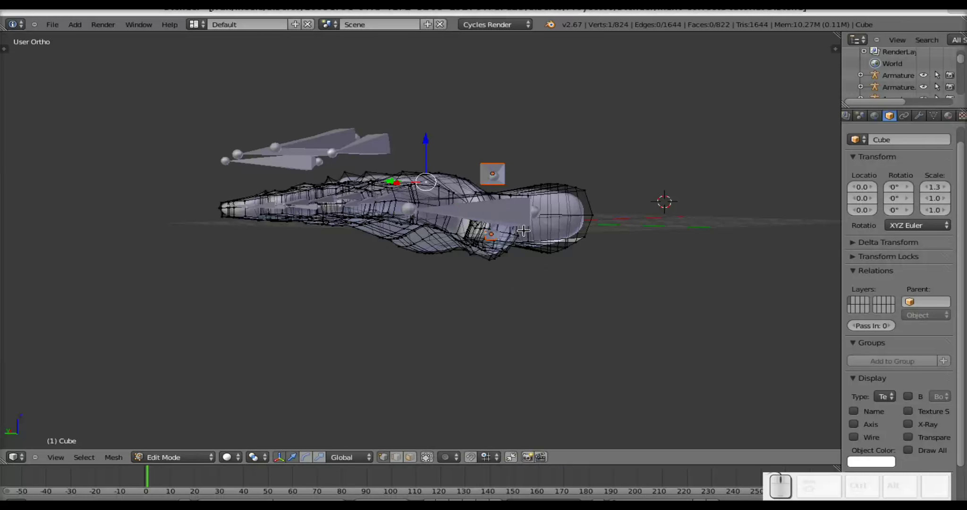
{"action": "key", "text": "Tab"}
{"action": "right_click", "coordinate": [502, 180]}
{"action": "right_click", "coordinate": [496, 241]}
{"action": "right_click", "coordinate": [496, 238]}
{"action": "right_click", "coordinate": [571, 229]}
{"action": "right_click", "coordinate": [568, 231]}
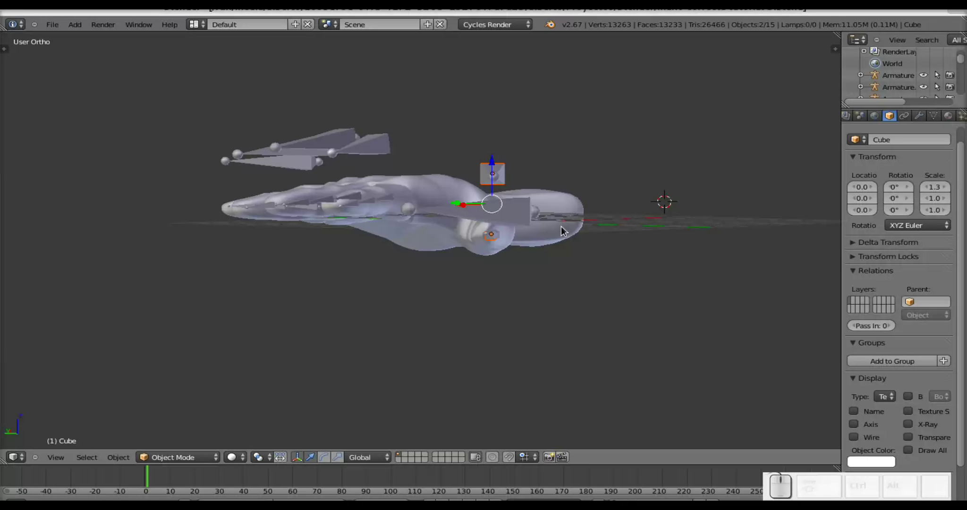
{"action": "key", "text": "Tab"}
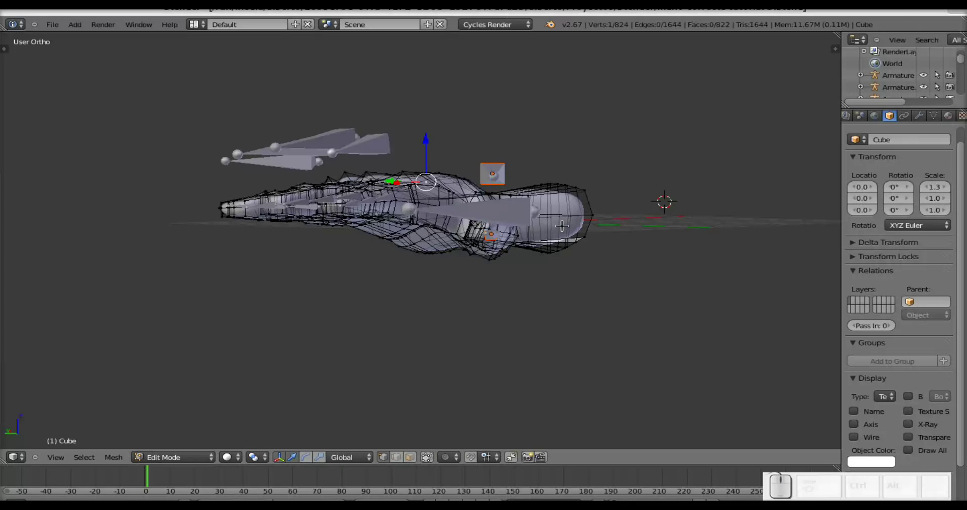
{"action": "key", "text": "Tab"}
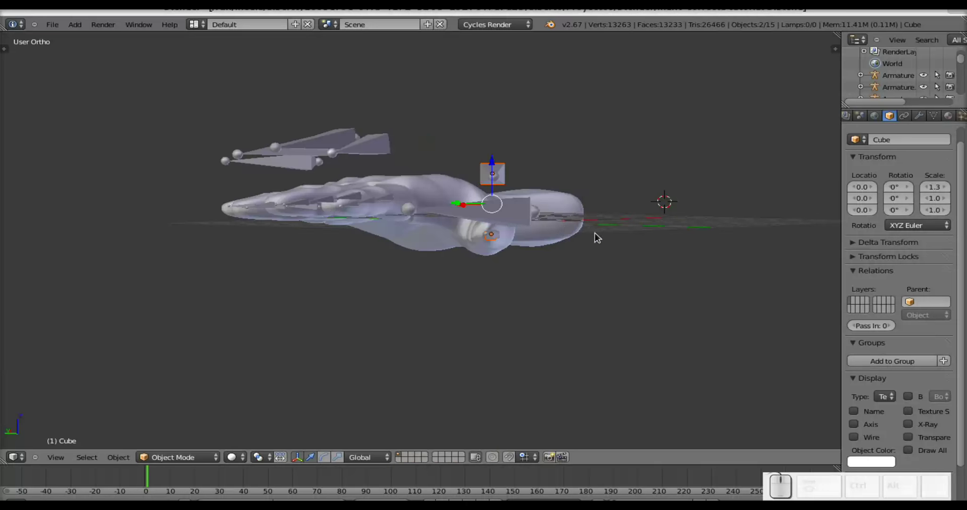
Step: Rotate the thumb control bone upright and move it beside the thumb chain
{"action": "key", "text": "r"}
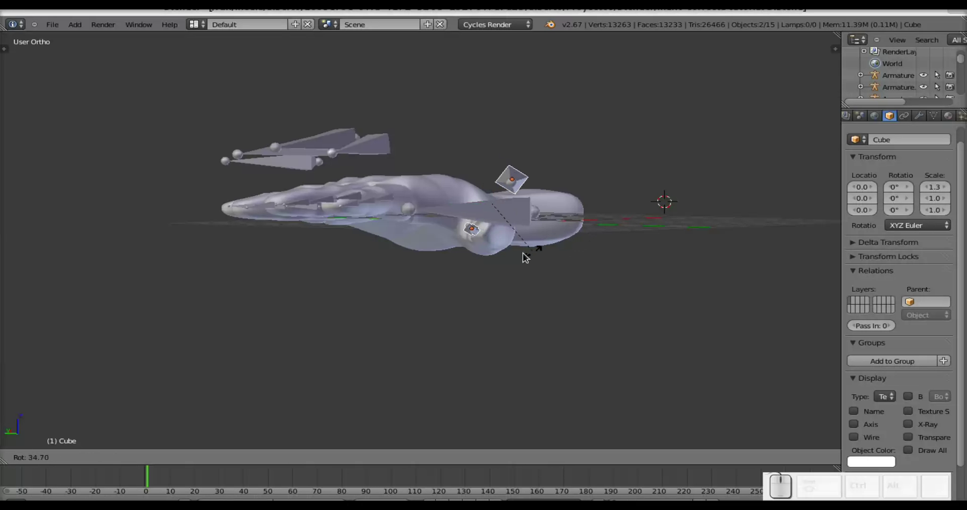
{"action": "left_click", "coordinate": [477, 255]}
{"action": "key", "text": "g"}
{"action": "left_click", "coordinate": [523, 253]}
{"action": "left_click_drag", "start_coordinate": [552, 272], "coordinate": [537, 195]}
Step: Settle the control bone beside the thumb and apply its transforms with Ctrl+A
{"action": "left_click", "coordinate": [501, 237]}
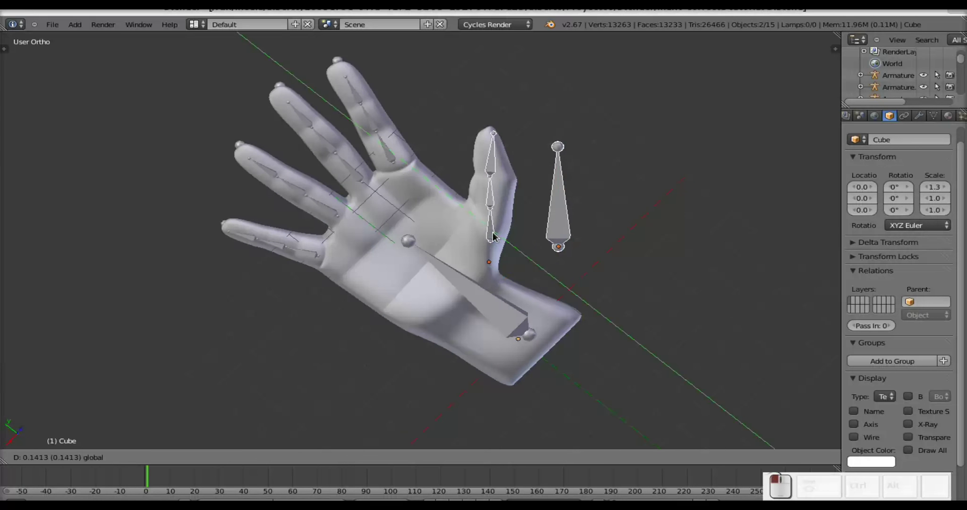
{"action": "left_click", "coordinate": [505, 277]}
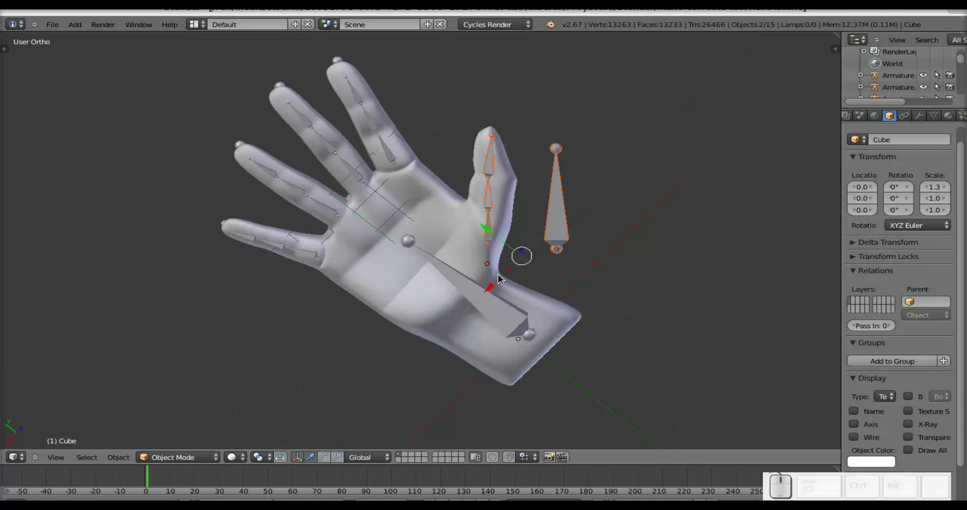
{"action": "left_click_drag", "start_coordinate": [528, 219], "coordinate": [532, 340]}
{"action": "key", "text": "ctrl+a"}
{"action": "left_click", "coordinate": [461, 349]}
Step: From a side view select the hand mesh and hide it with H, leaving only the armatures
{"action": "left_click_drag", "start_coordinate": [361, 273], "coordinate": [555, 175]}
{"action": "scroll", "scroll_direction": "down", "scroll_amount": 3}
{"action": "left_click_drag", "start_coordinate": [472, 204], "coordinate": [512, 195]}
{"action": "scroll", "scroll_direction": "up", "scroll_amount": 3}
{"action": "middle_click", "coordinate": [642, 157]}
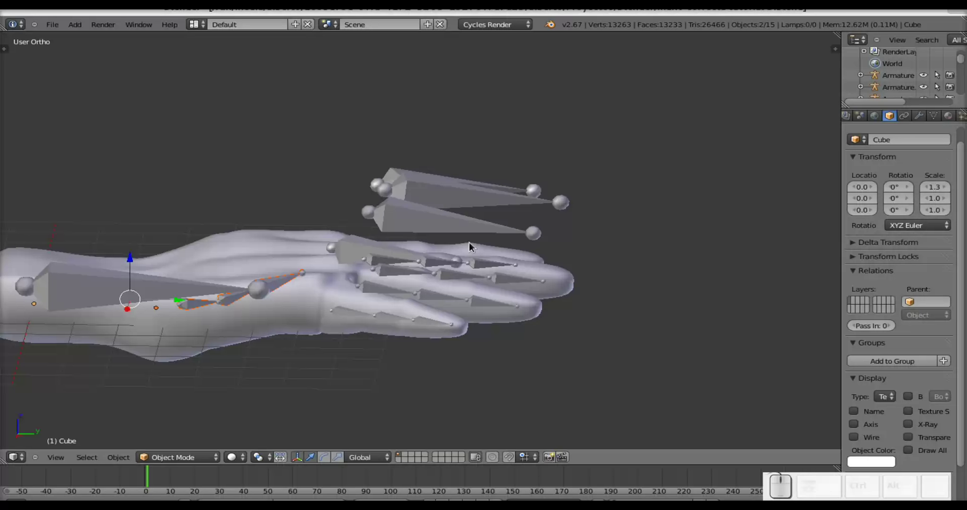
{"action": "left_click_drag", "start_coordinate": [455, 298], "coordinate": [328, 281]}
{"action": "right_click", "coordinate": [320, 280]}
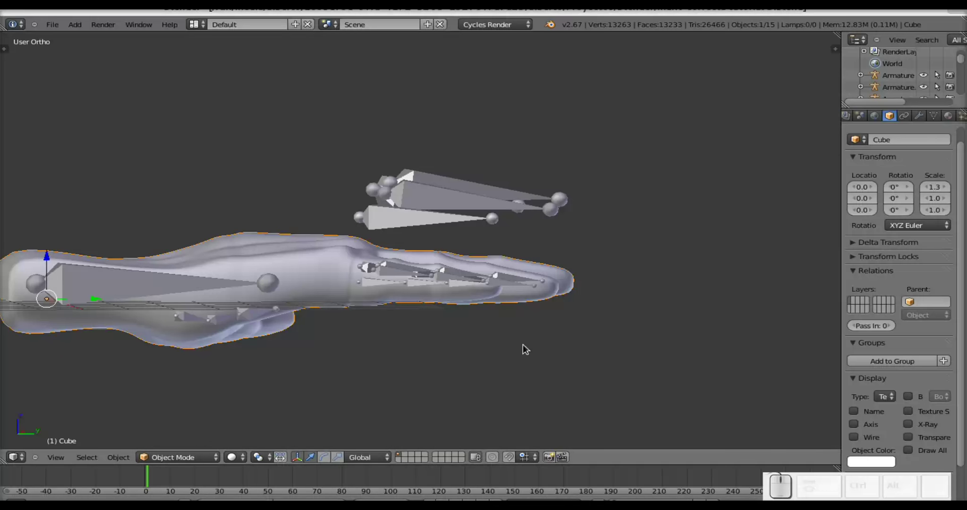
{"action": "key", "text": "h"}
{"action": "left_click_drag", "start_coordinate": [374, 287], "coordinate": [361, 286]}
{"action": "left_click_drag", "start_coordinate": [361, 286], "coordinate": [378, 256]}
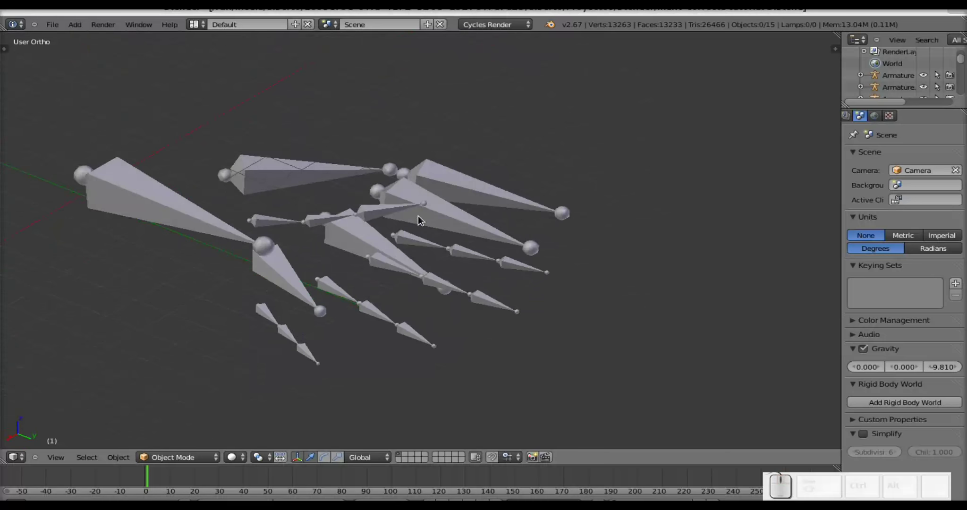
Step: Select finger chains and switch to a top-down view over all the bones
{"action": "right_click", "coordinate": [448, 220]}
{"action": "right_click", "coordinate": [512, 314]}
{"action": "left_click_drag", "start_coordinate": [443, 321], "coordinate": [488, 299]}
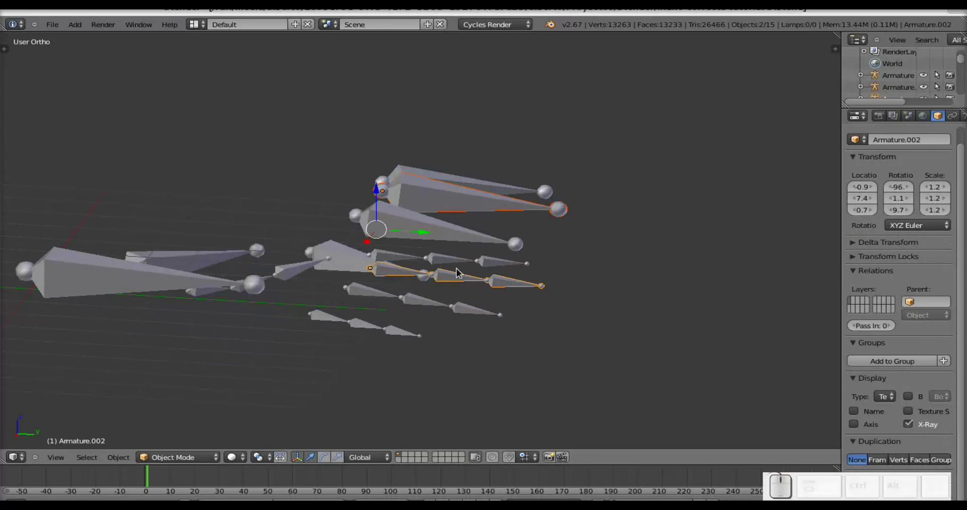
{"action": "scroll", "scroll_direction": "down", "scroll_amount": 3}
{"action": "middle_click", "coordinate": [229, 291]}
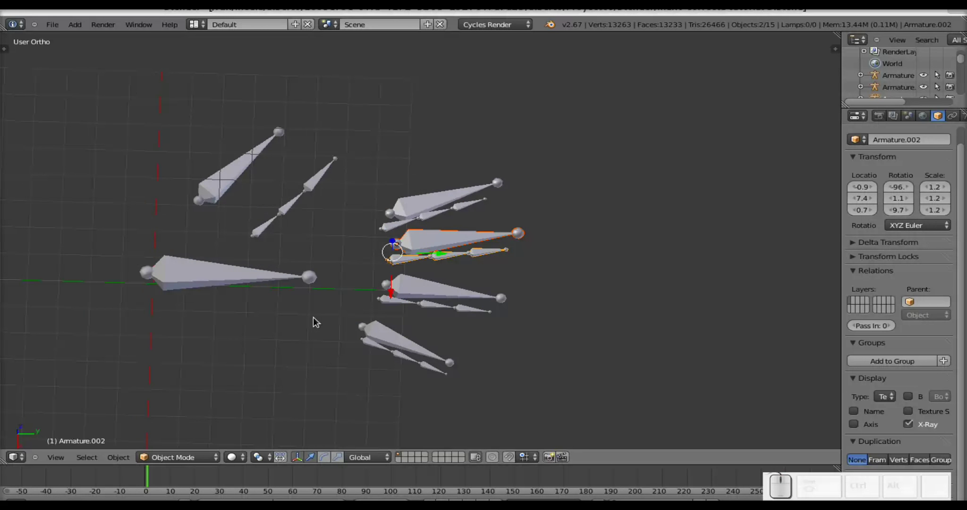
{"action": "key", "text": "a"}
Step: Box-select every other finger chain in three passes and hide them with H
{"action": "key", "text": "b"}
{"action": "left_click_drag", "start_coordinate": [144, 154], "coordinate": [313, 370]}
{"action": "key", "text": "b"}
{"action": "left_click_drag", "start_coordinate": [509, 413], "coordinate": [330, 279]}
{"action": "key", "text": "b"}
{"action": "left_click_drag", "start_coordinate": [421, 175], "coordinate": [535, 209]}
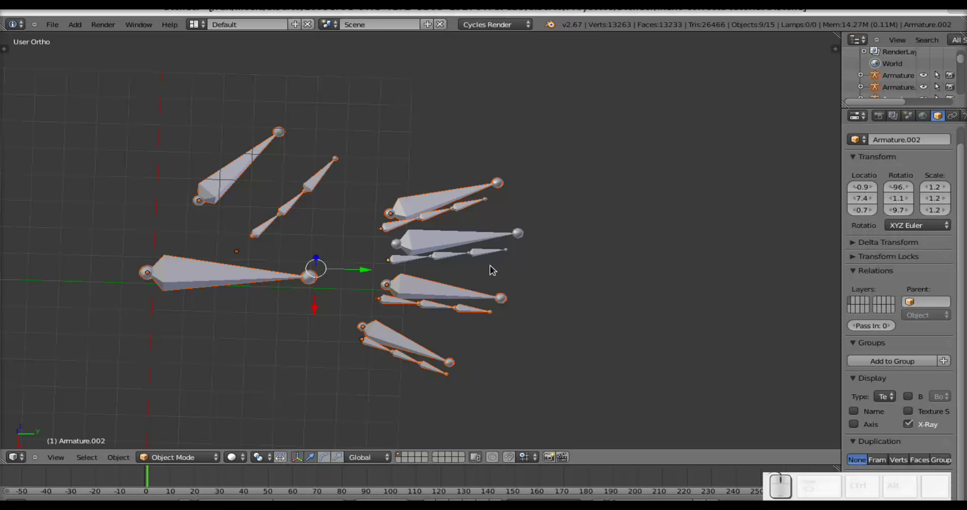
{"action": "key", "text": "h"}
Step: Frame the remaining finger chain and its control bone in the viewport
{"action": "left_click_drag", "start_coordinate": [454, 289], "coordinate": [449, 234]}
{"action": "middle_click", "coordinate": [481, 220]}
{"action": "left_click_drag", "start_coordinate": [688, 260], "coordinate": [395, 391]}
{"action": "left_click_drag", "start_coordinate": [406, 396], "coordinate": [216, 342]}
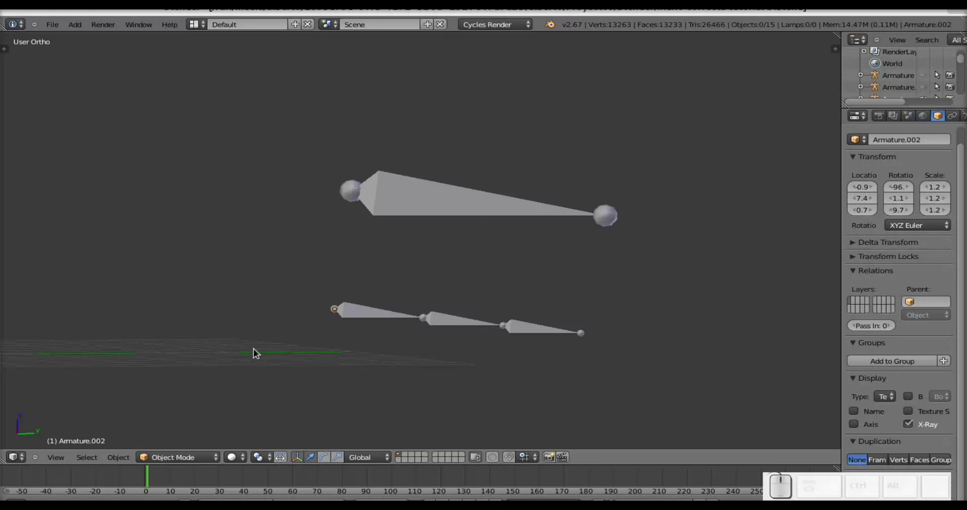
Step: Select the finger armature Armature.002 and switch it into Pose Mode
{"action": "right_click", "coordinate": [457, 206]}
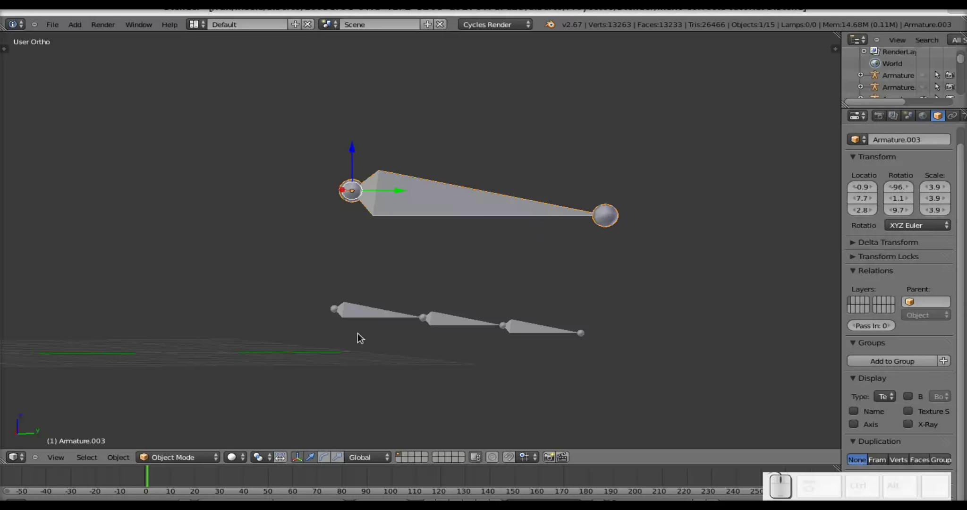
{"action": "left_click", "coordinate": [215, 459]}
{"action": "left_click", "coordinate": [186, 426]}
{"action": "right_click", "coordinate": [426, 201]}
{"action": "right_click", "coordinate": [405, 320]}
{"action": "right_click", "coordinate": [437, 212]}
{"action": "right_click", "coordinate": [393, 314]}
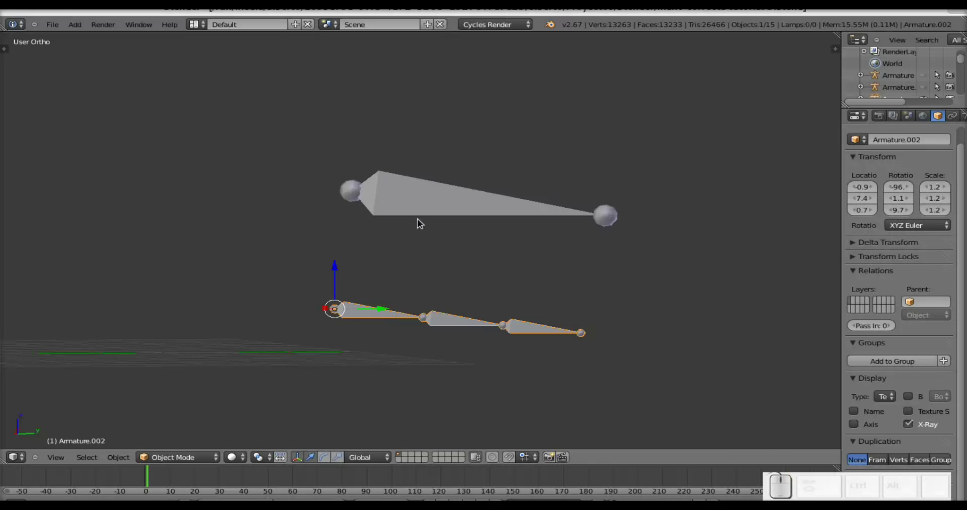
{"action": "left_click", "coordinate": [186, 462]}
{"action": "left_click", "coordinate": [178, 424]}
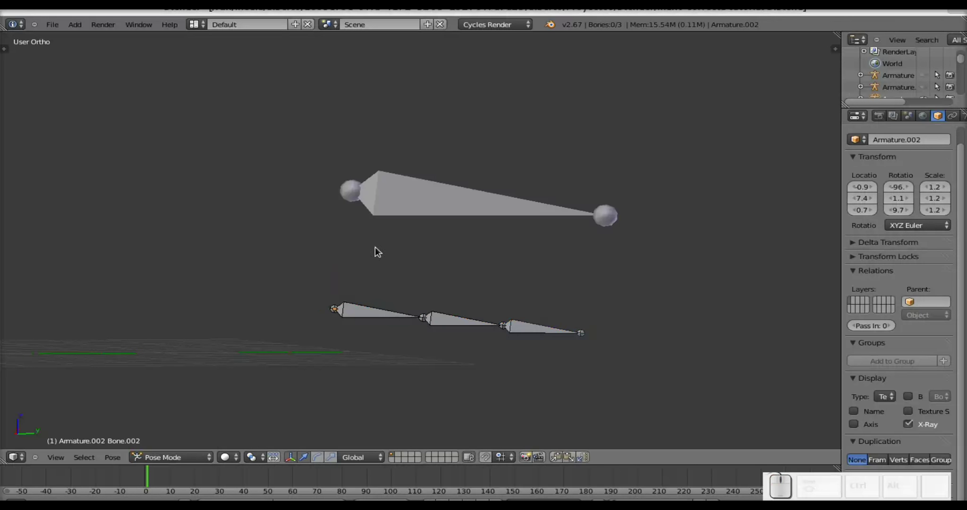
Step: Select the control bone, then add the finger's first bone to the selection
{"action": "right_click", "coordinate": [404, 222]}
{"action": "right_click", "coordinate": [364, 313]}
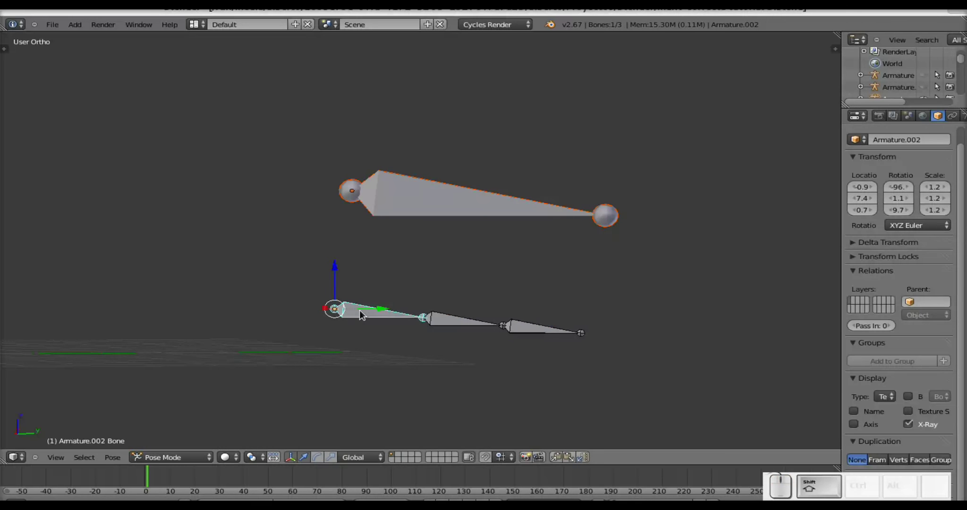
{"action": "right_click", "coordinate": [410, 191]}
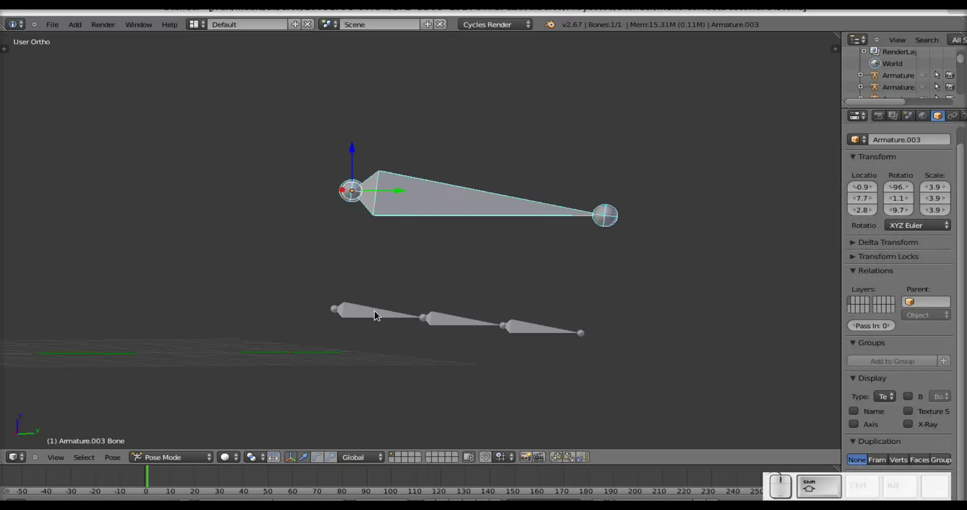
{"action": "right_click", "coordinate": [377, 316]}
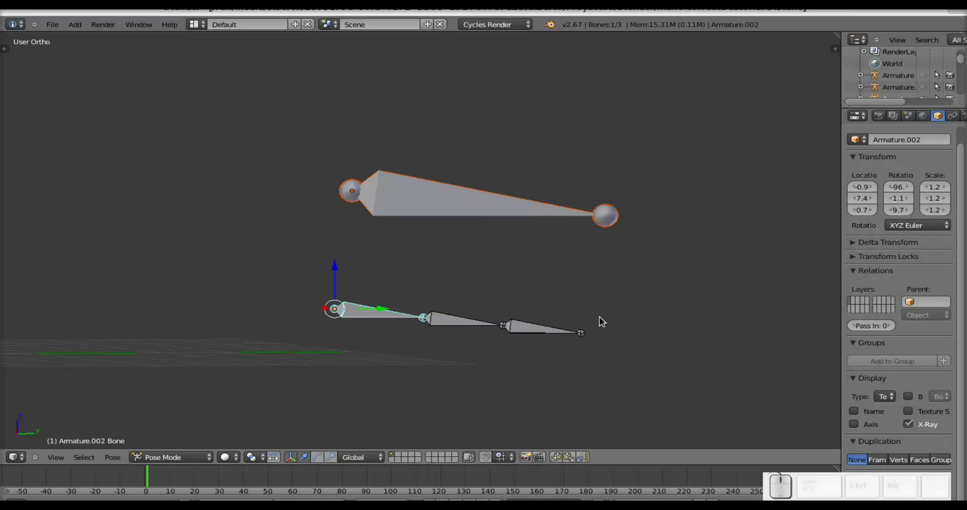
Step: Give the first finger bone a Copy Rotation targeting Armature.003 and show its Bone Constraints
{"action": "key", "text": "ctrl+shift+c"}
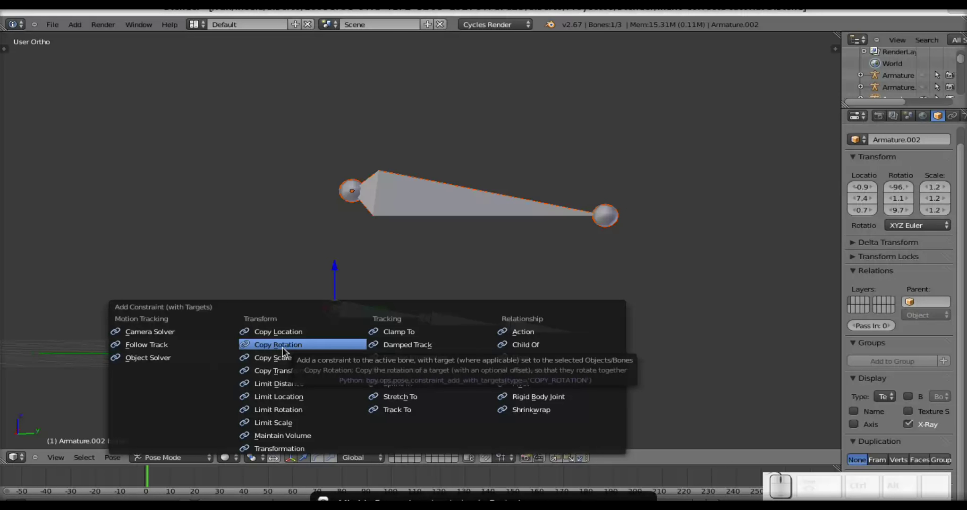
{"action": "left_click", "coordinate": [287, 352]}
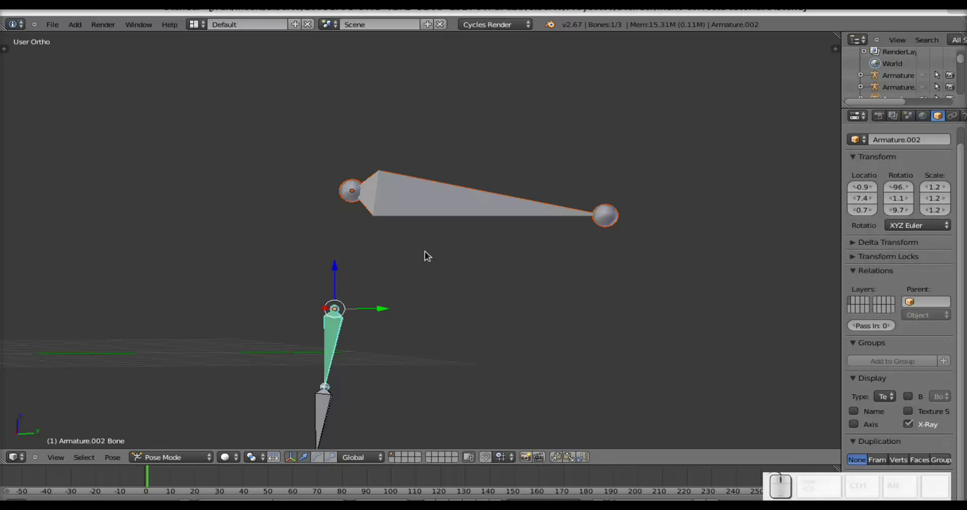
{"action": "middle_click", "coordinate": [955, 119]}
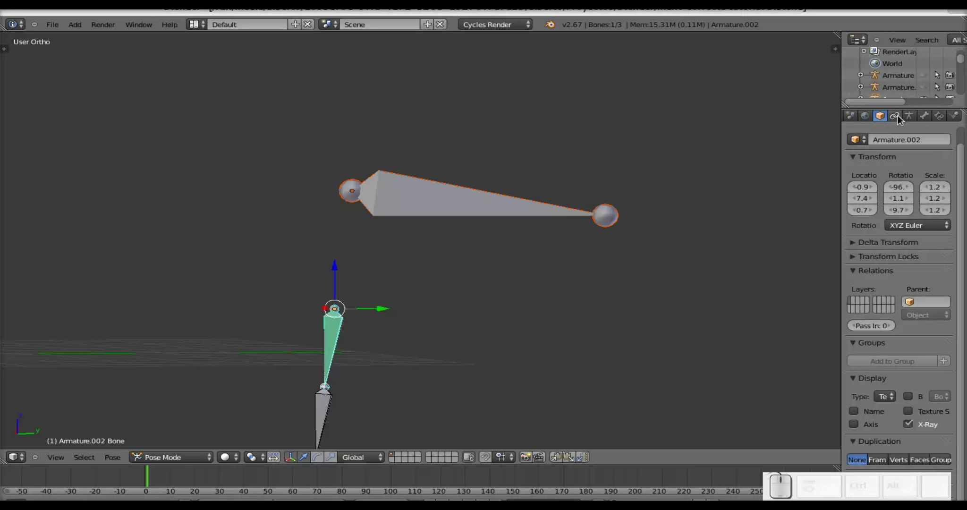
{"action": "left_click", "coordinate": [901, 118]}
{"action": "right_click", "coordinate": [406, 183]}
{"action": "right_click", "coordinate": [332, 366]}
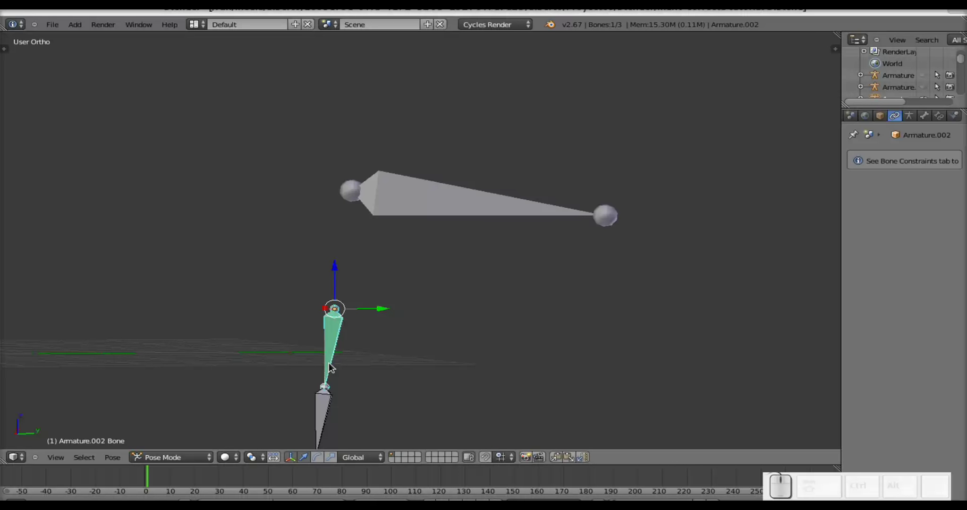
{"action": "left_click", "coordinate": [948, 119]}
Step: Set that Copy Rotation to Offset with Local Space for both bone and target
{"action": "left_click", "coordinate": [904, 236]}
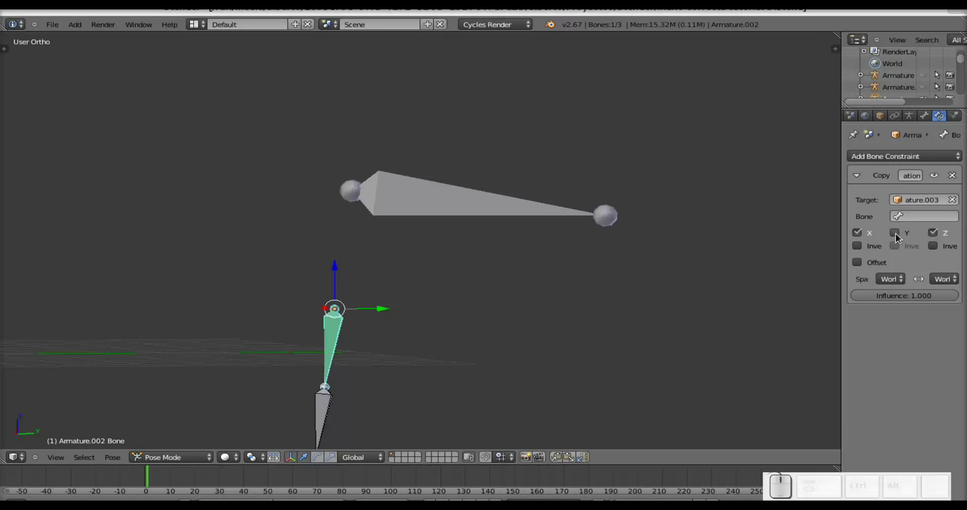
{"action": "left_click", "coordinate": [862, 267]}
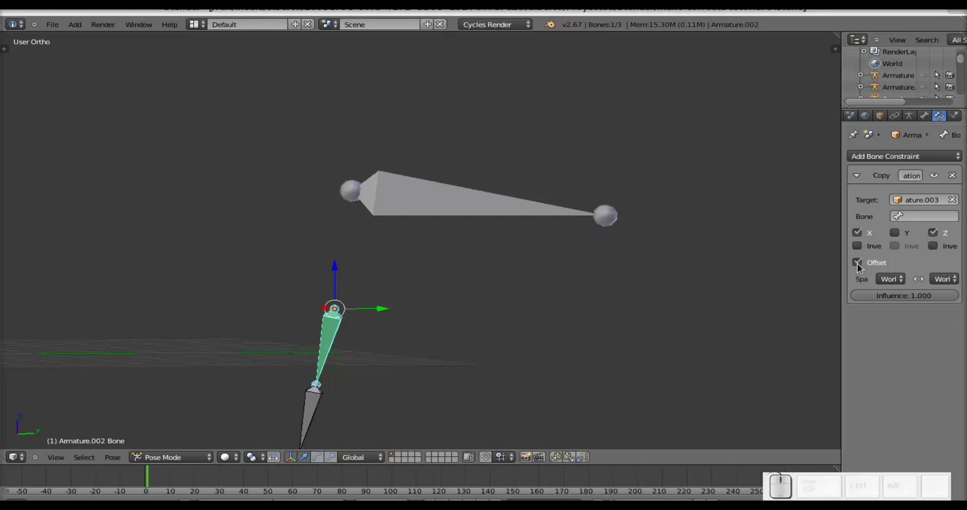
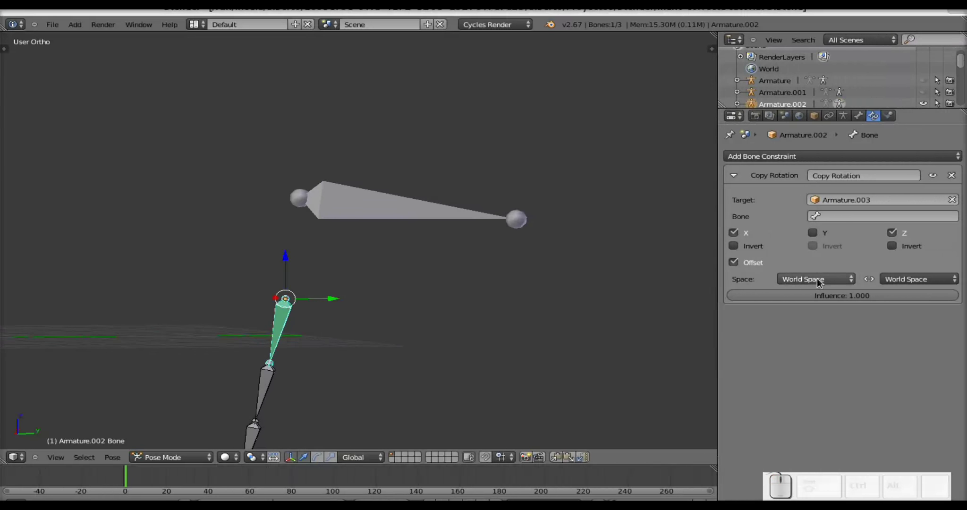
{"action": "left_click", "coordinate": [831, 283]}
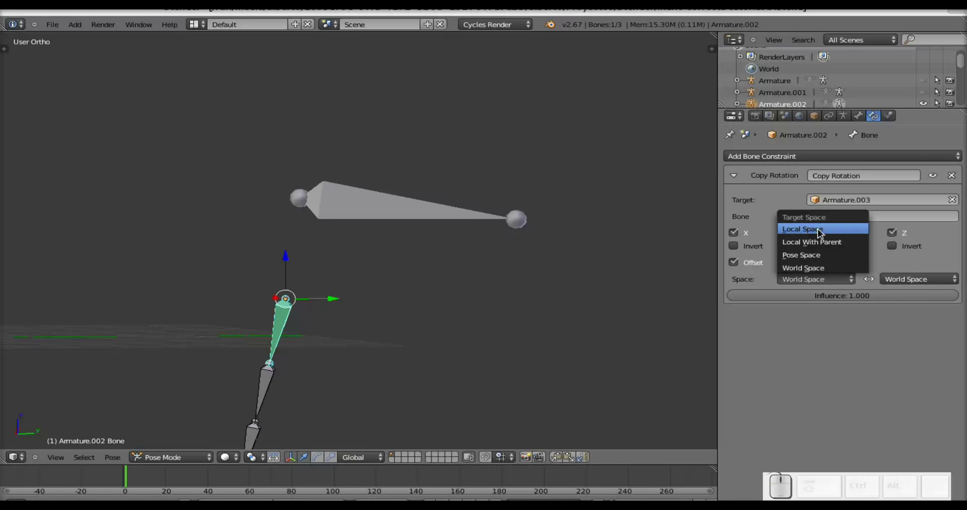
{"action": "left_click", "coordinate": [823, 232]}
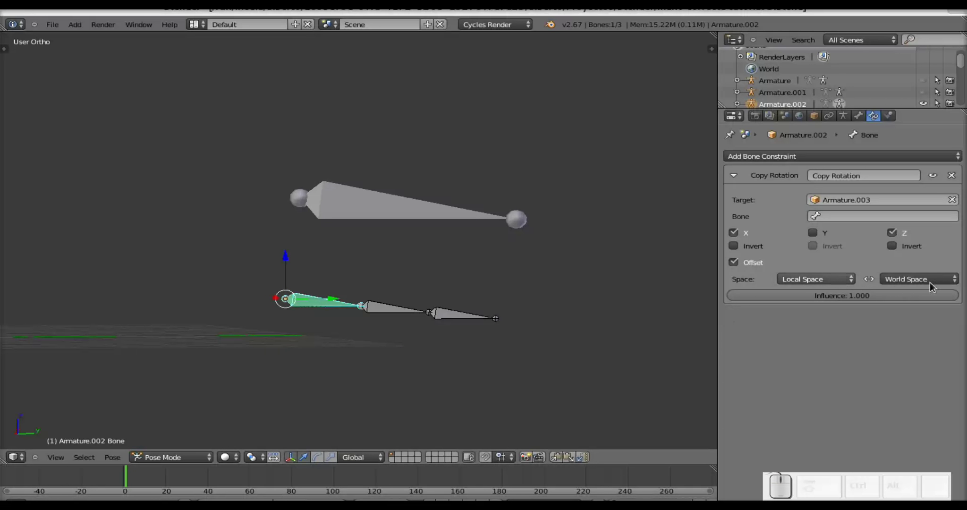
{"action": "left_click", "coordinate": [933, 282]}
{"action": "left_click", "coordinate": [906, 235]}
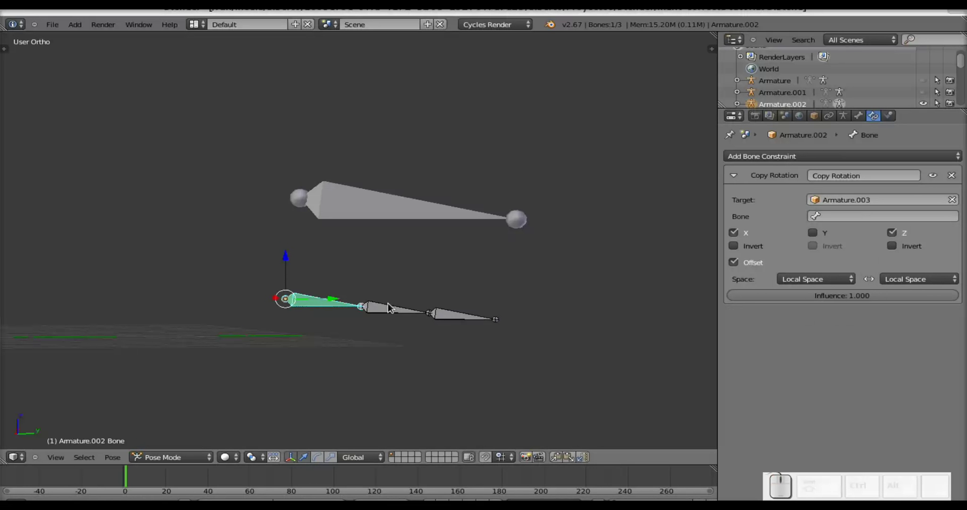
Step: Give Bone.001 a Copy Rotation to the control bone, copying only X and Z
{"action": "right_click", "coordinate": [391, 217]}
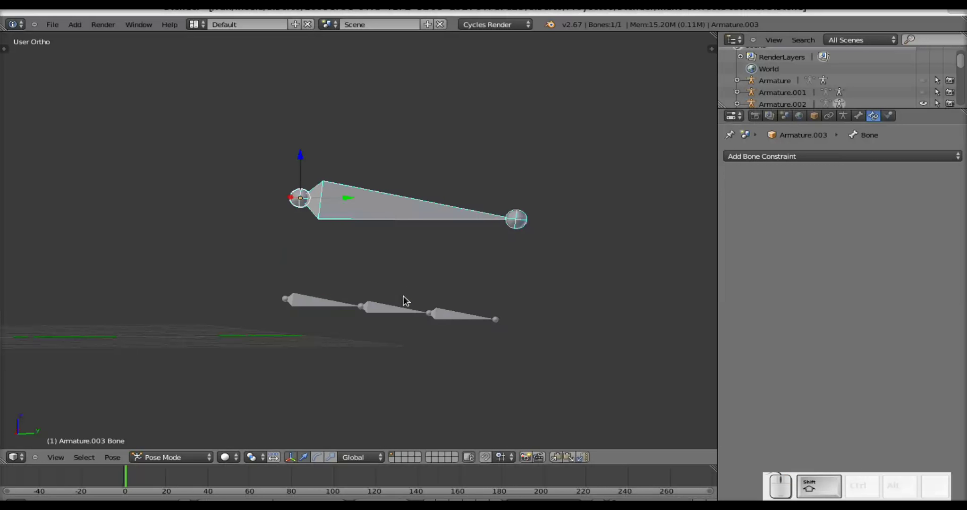
{"action": "right_click", "coordinate": [400, 313]}
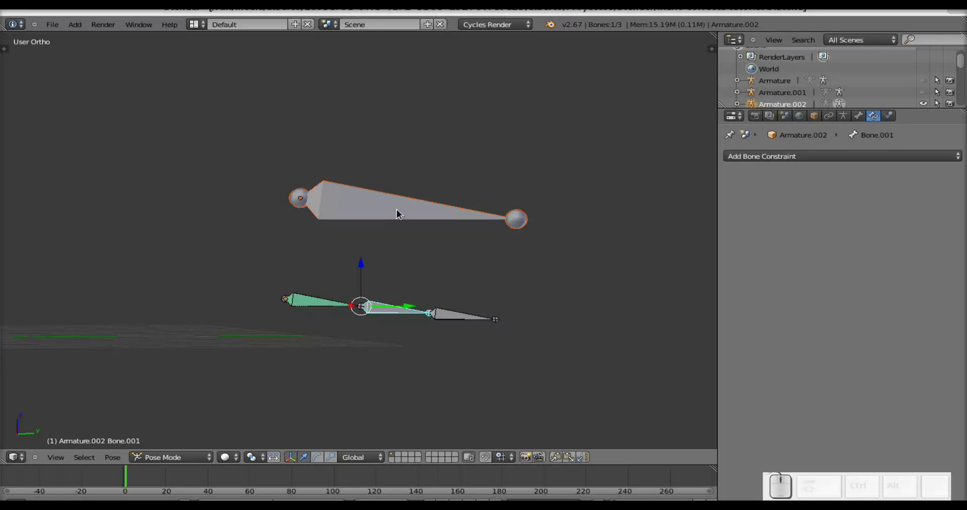
{"action": "key", "text": "ctrl+shift+c"}
{"action": "left_click", "coordinate": [400, 212]}
{"action": "left_click", "coordinate": [816, 236]}
{"action": "left_click", "coordinate": [739, 266]}
Step: Finish Bone.001's constraint with Offset and Local Space for bone and target
{"action": "left_click", "coordinate": [802, 279]}
{"action": "left_click", "coordinate": [802, 233]}
{"action": "left_click", "coordinate": [916, 286]}
{"action": "left_click", "coordinate": [897, 232]}
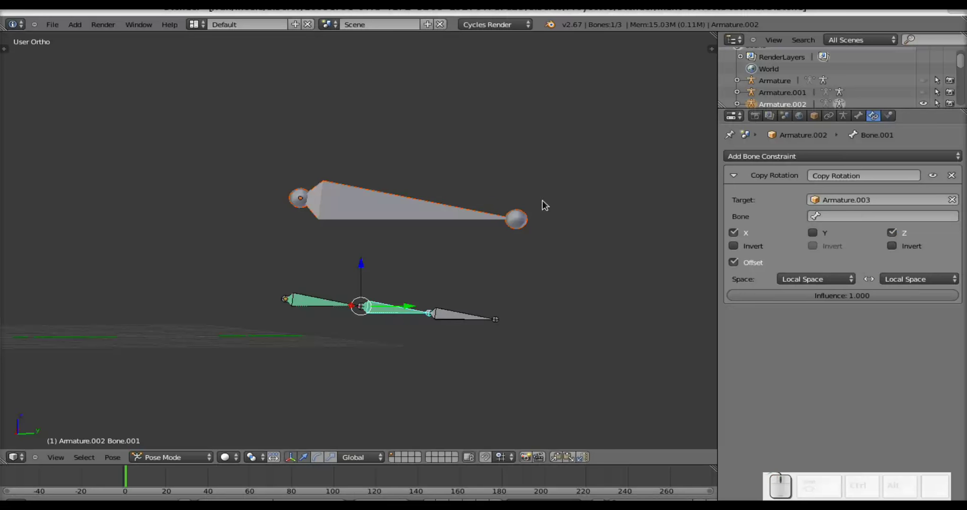
Step: Give Bone.002 a Copy Rotation to the control: X and Z only, Offset, Local Space both
{"action": "right_click", "coordinate": [429, 212]}
{"action": "right_click", "coordinate": [467, 319]}
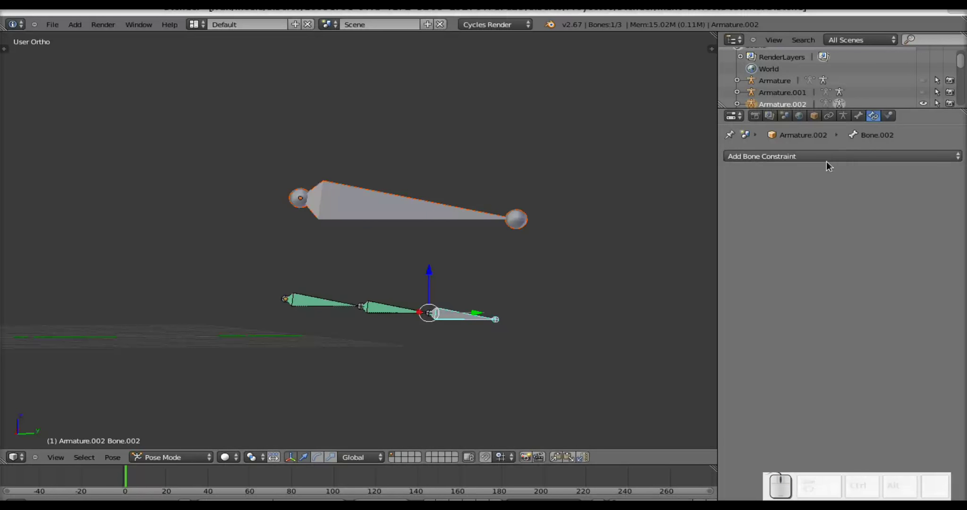
{"action": "key", "text": "ctrl+shift+c"}
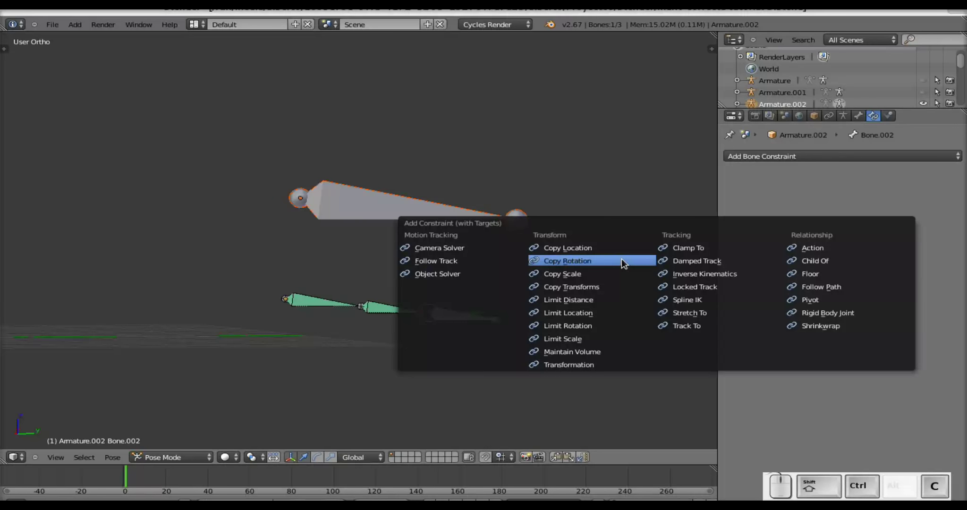
{"action": "left_click", "coordinate": [624, 260]}
{"action": "left_click", "coordinate": [819, 232]}
{"action": "left_click", "coordinate": [745, 265]}
{"action": "left_click", "coordinate": [820, 280]}
{"action": "left_click", "coordinate": [817, 231]}
{"action": "left_click", "coordinate": [917, 278]}
{"action": "left_click", "coordinate": [901, 232]}
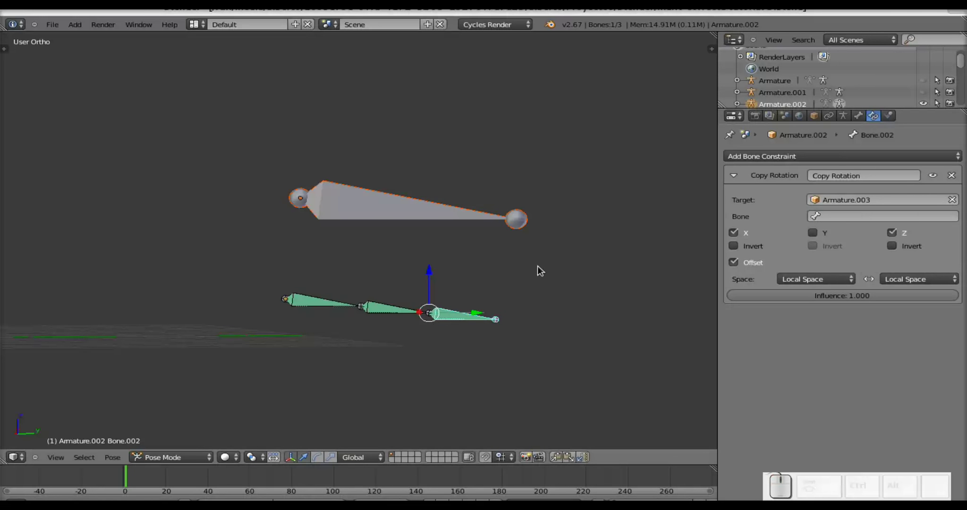
Step: Briefly test-rotate the control bone, cancel, and select the first finger bone
{"action": "right_click", "coordinate": [350, 208]}
{"action": "key", "text": "r"}
{"action": "key", "text": "Escape"}
{"action": "right_click", "coordinate": [330, 311]}
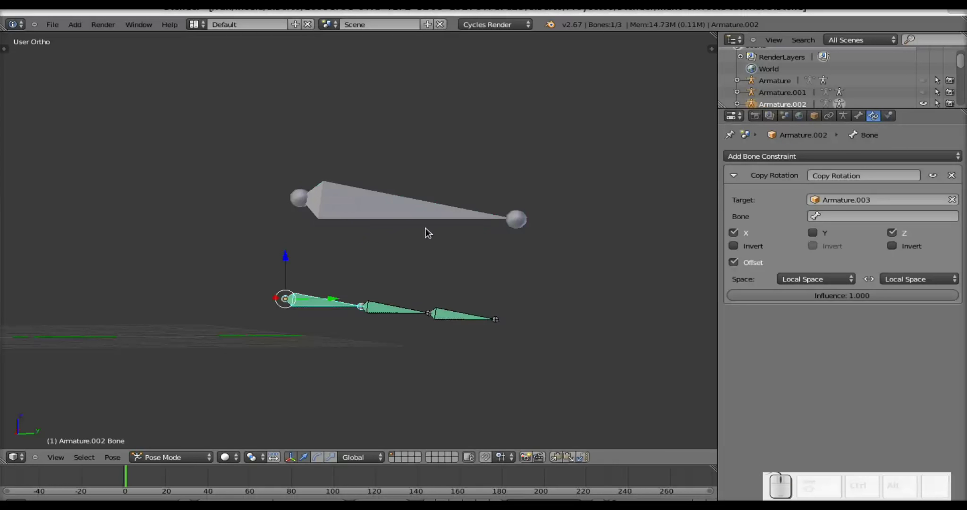
{"action": "right_click", "coordinate": [413, 217]}
{"action": "key", "text": "r"}
{"action": "key", "text": "Escape"}
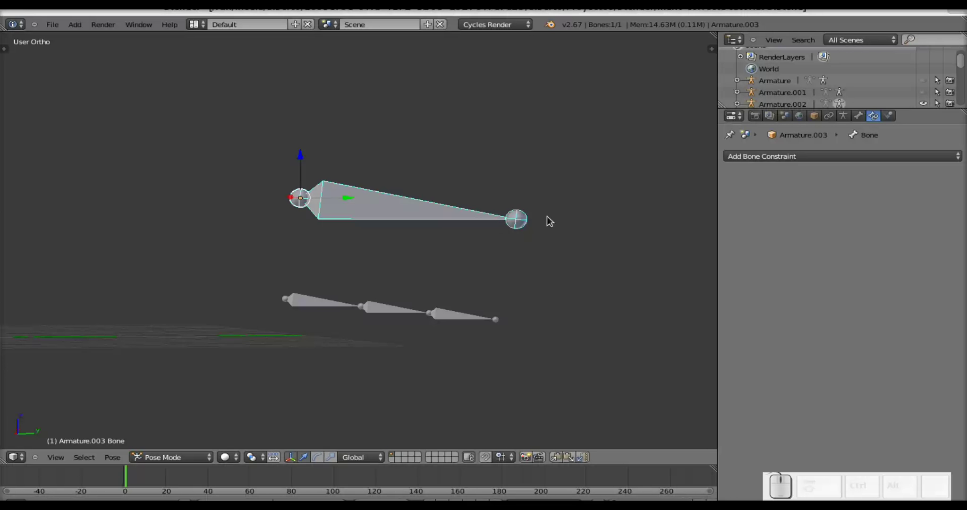
{"action": "right_click", "coordinate": [489, 219]}
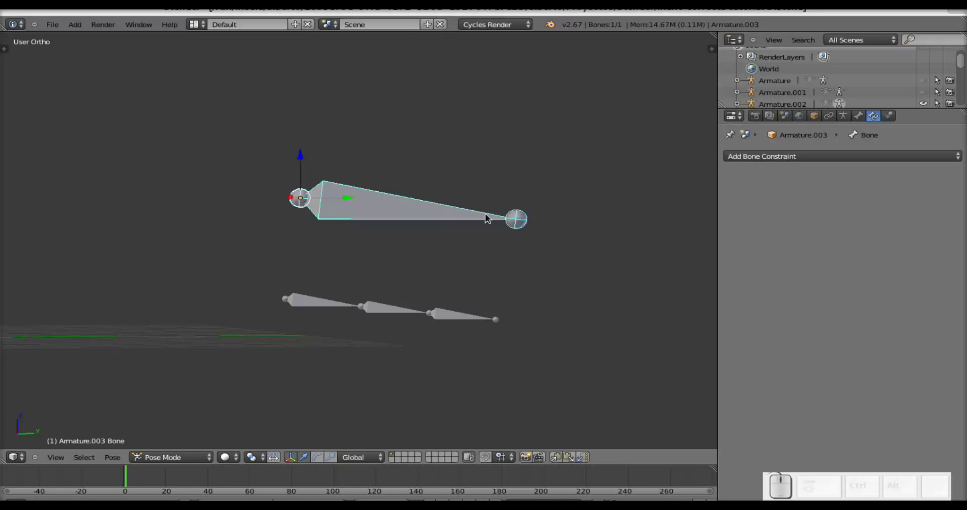
{"action": "right_click", "coordinate": [322, 314]}
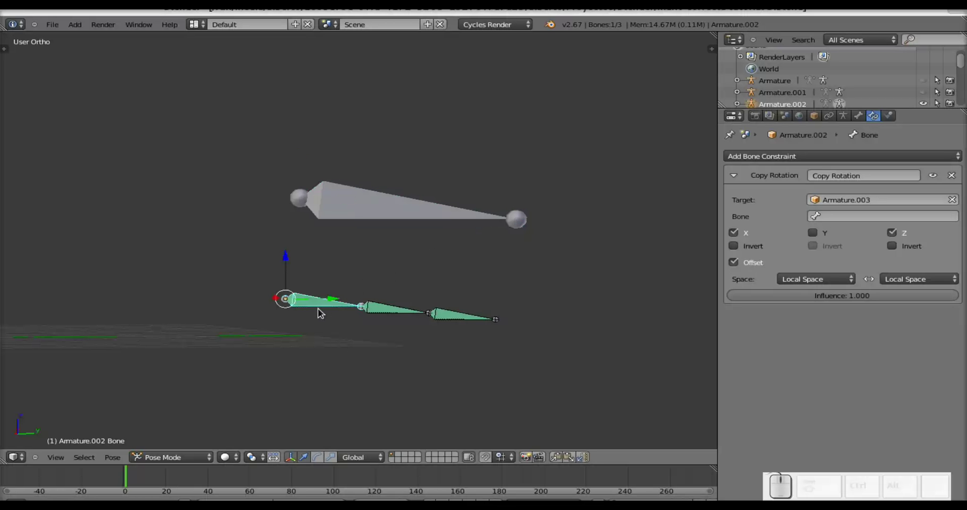
{"action": "key", "text": "r"}
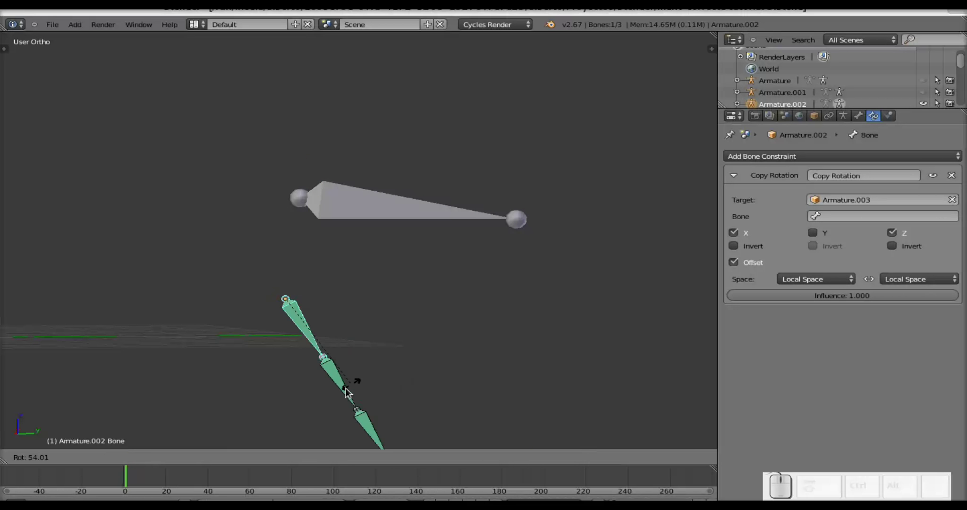
{"action": "key", "text": "Escape"}
{"action": "right_click", "coordinate": [484, 227]}
{"action": "key", "text": "r"}
{"action": "key", "text": "Escape"}
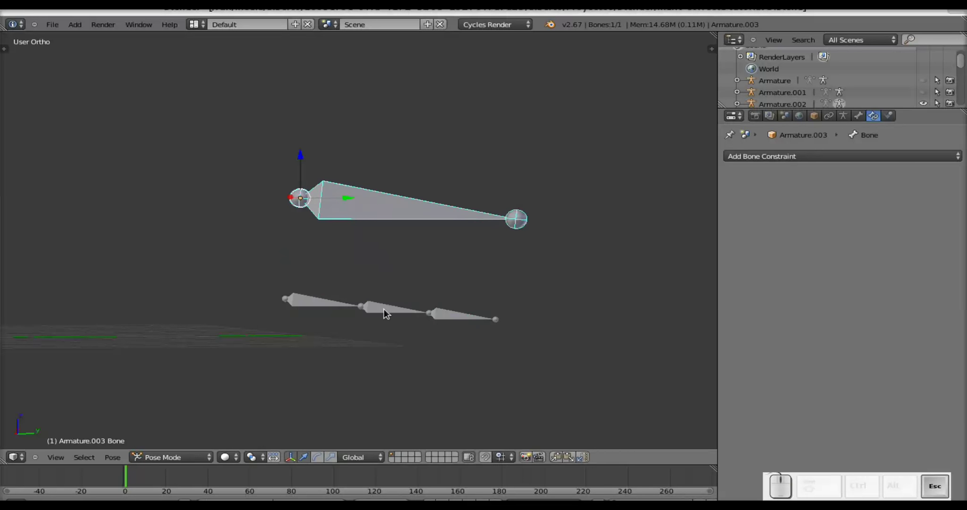
{"action": "left_click_drag", "start_coordinate": [395, 314], "coordinate": [397, 313]}
{"action": "scroll", "scroll_direction": "up", "scroll_amount": 3}
{"action": "scroll", "scroll_direction": "down", "scroll_amount": 3}
{"action": "right_click", "coordinate": [332, 304]}
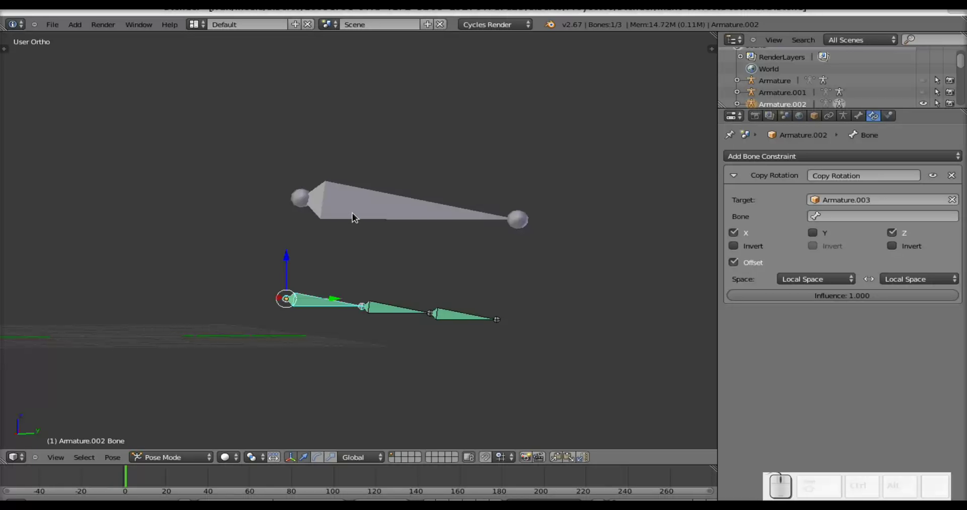
{"action": "right_click", "coordinate": [356, 215]}
{"action": "right_click", "coordinate": [327, 306]}
{"action": "right_click", "coordinate": [378, 212]}
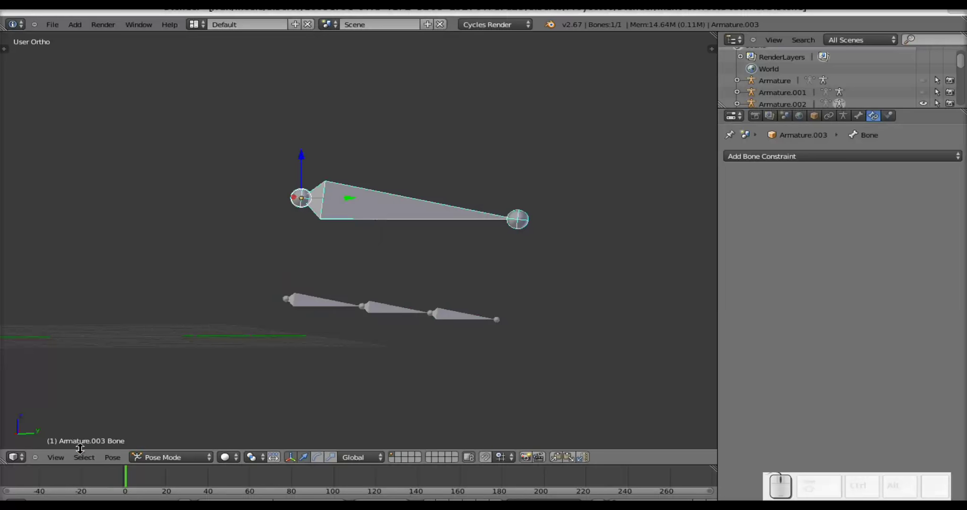
{"action": "right_click", "coordinate": [318, 303]}
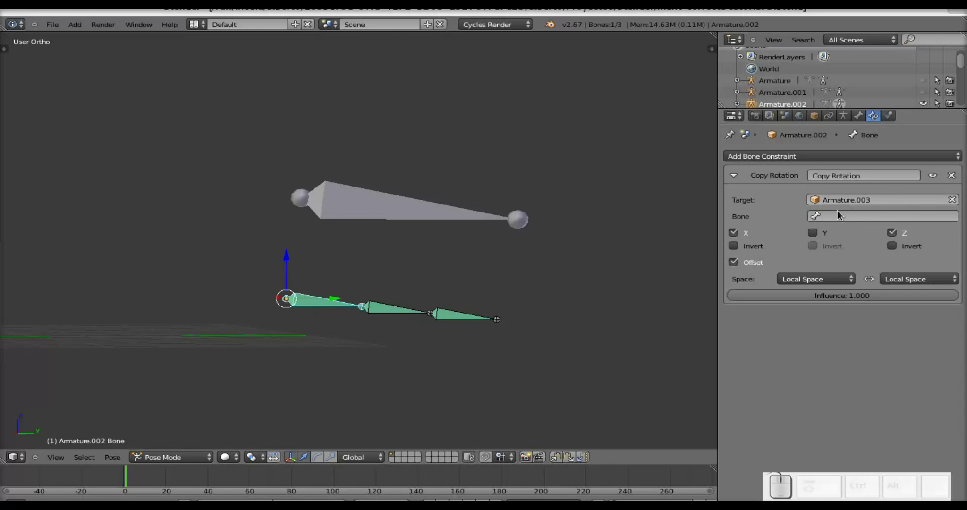
{"action": "left_click", "coordinate": [822, 217]}
{"action": "left_click", "coordinate": [794, 402]}
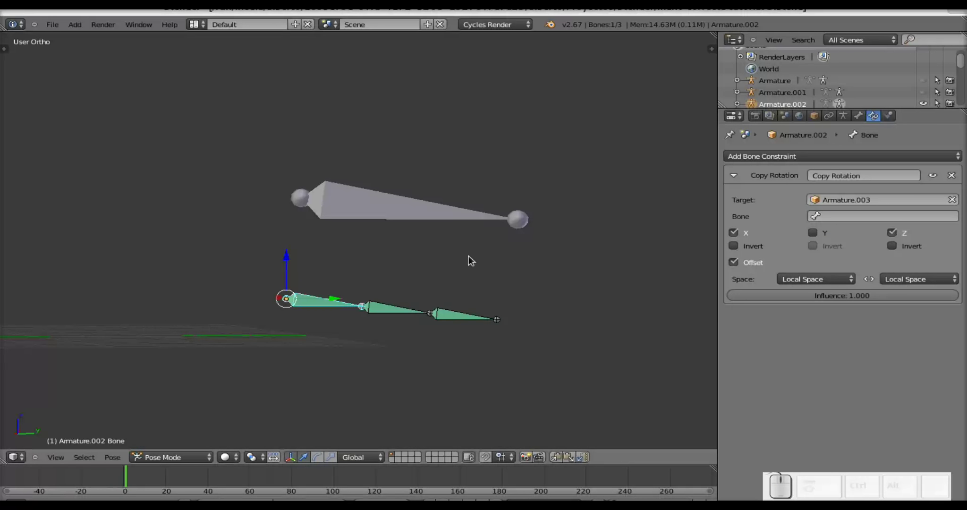
{"action": "right_click", "coordinate": [418, 220]}
Step: Toggle between modes and test-rotate with R, cancelling each attempt
{"action": "key", "text": "Tab"}
{"action": "key", "text": "Tab"}
{"action": "left_click", "coordinate": [214, 461]}
{"action": "left_click", "coordinate": [213, 449]}
{"action": "key", "text": "r"}
{"action": "key", "text": "Escape"}
{"action": "left_click", "coordinate": [193, 459]}
{"action": "left_click", "coordinate": [192, 424]}
{"action": "key", "text": "r"}
{"action": "key", "text": "Escape"}
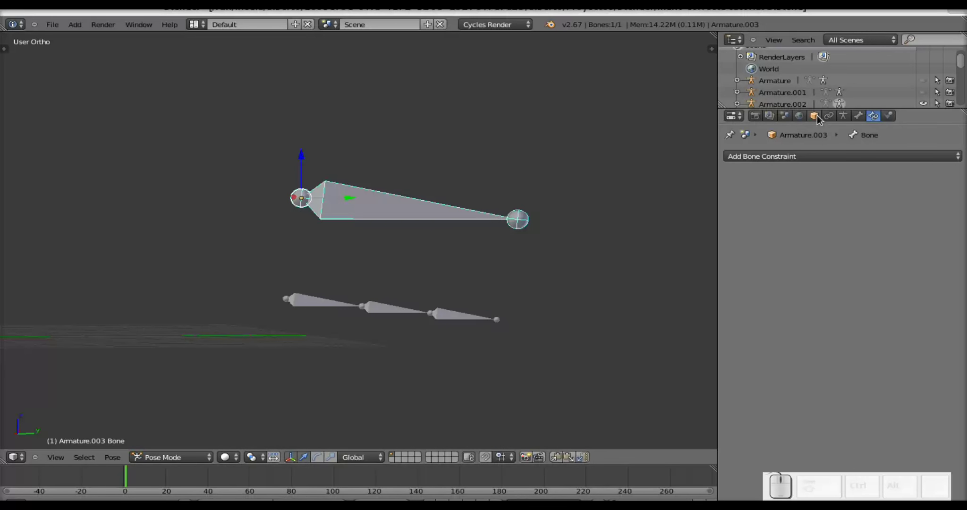
Step: Target the first finger bone's Copy Rotation at 'Bone', reselect the control and test-rotate
{"action": "right_click", "coordinate": [421, 216]}
{"action": "right_click", "coordinate": [308, 306]}
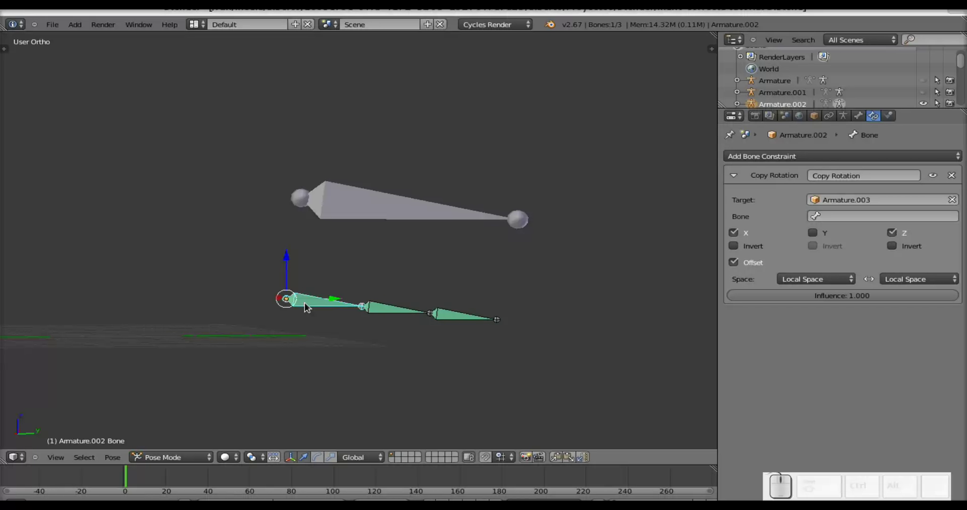
{"action": "right_click", "coordinate": [406, 313]}
{"action": "right_click", "coordinate": [456, 317]}
{"action": "right_click", "coordinate": [393, 214]}
{"action": "right_click", "coordinate": [319, 305]}
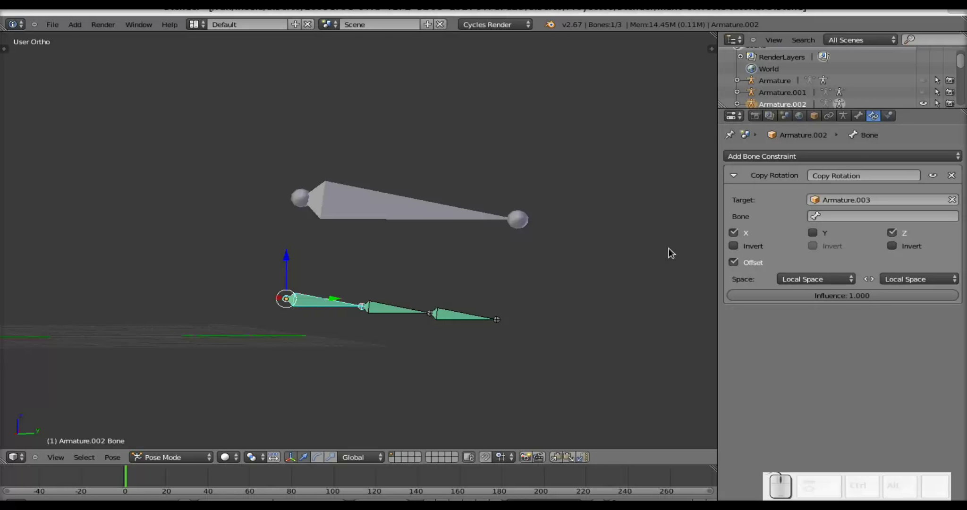
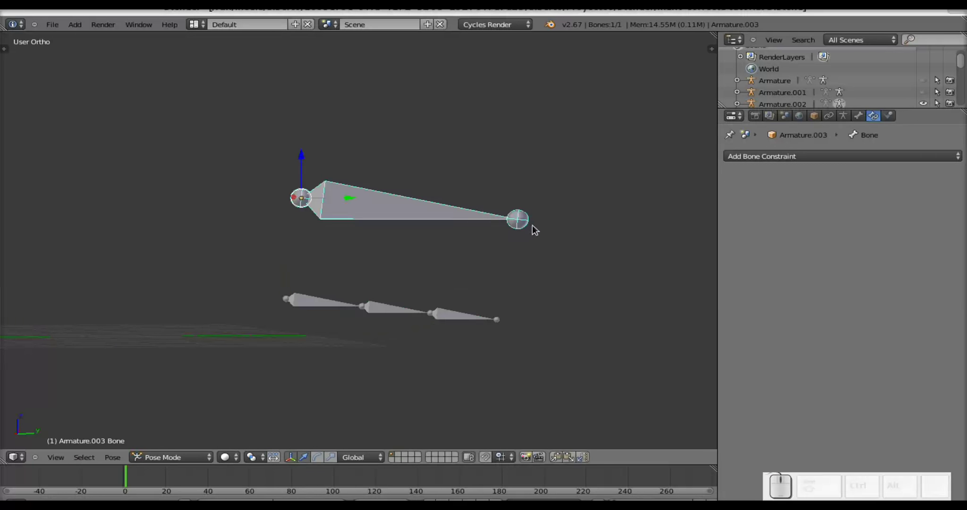
{"action": "key", "text": "r"}
{"action": "key", "text": "Escape"}
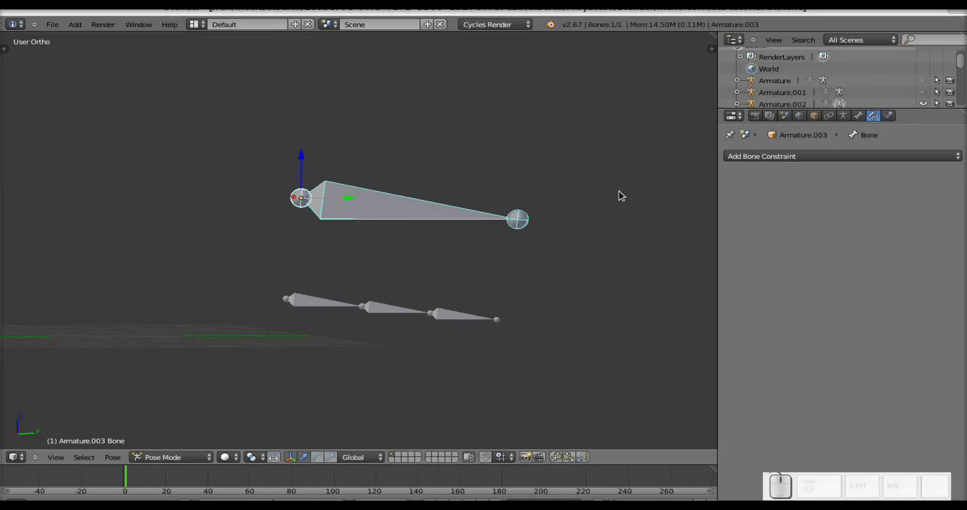
{"action": "right_click", "coordinate": [311, 302]}
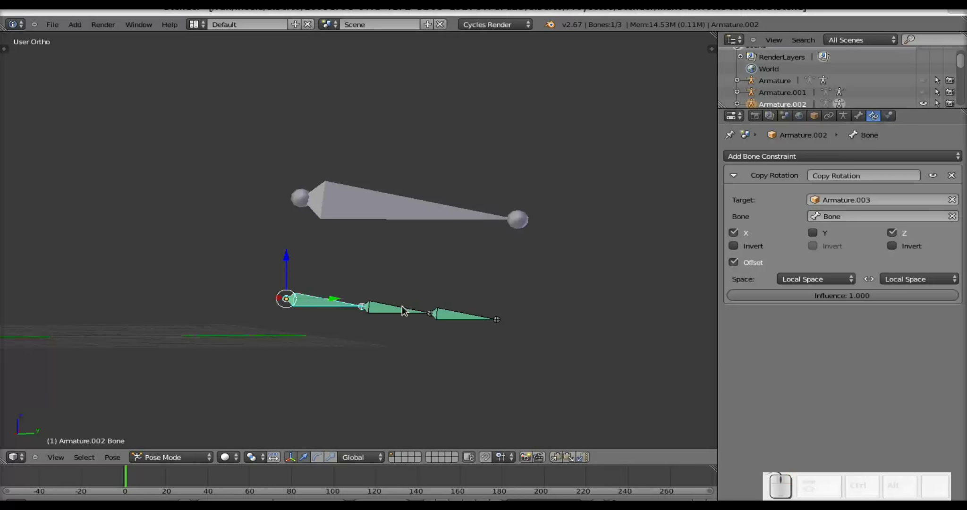
{"action": "right_click", "coordinate": [399, 312]}
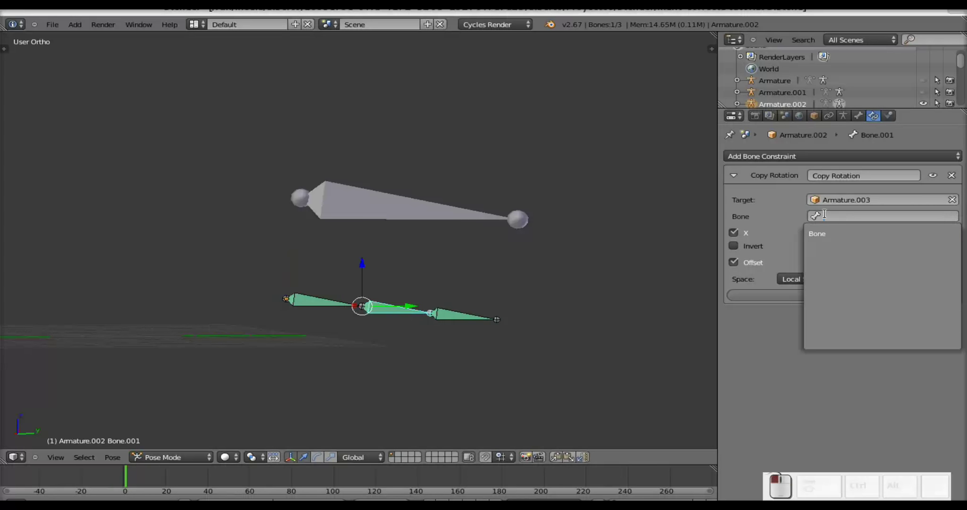
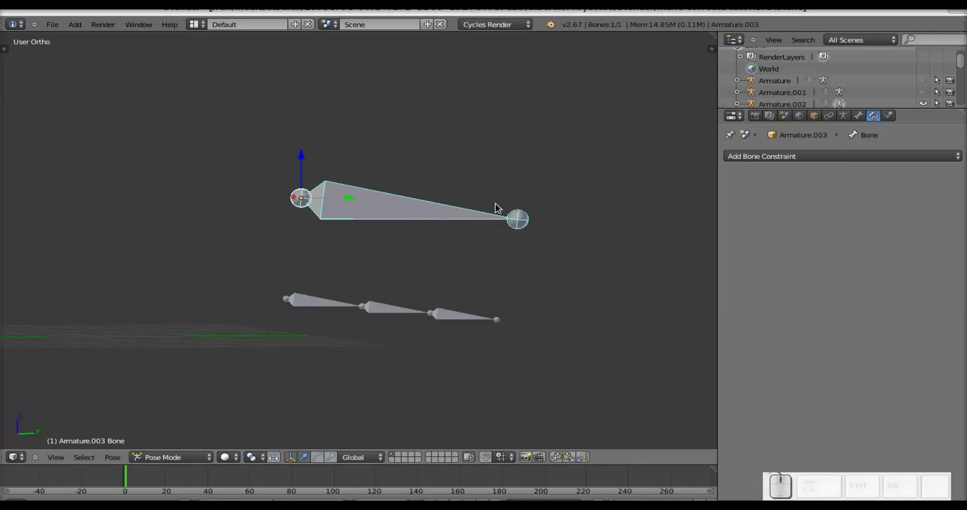
{"action": "key", "text": "r"}
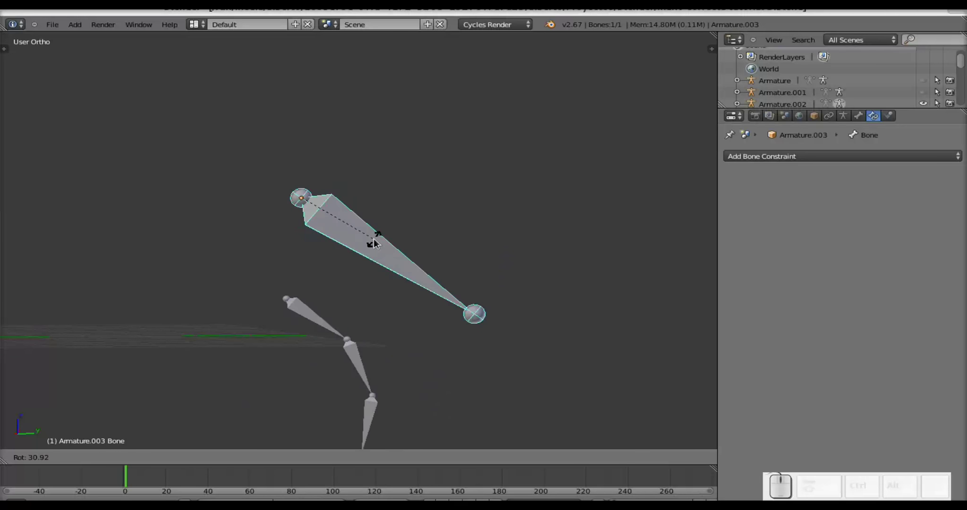
{"action": "key", "text": "Escape"}
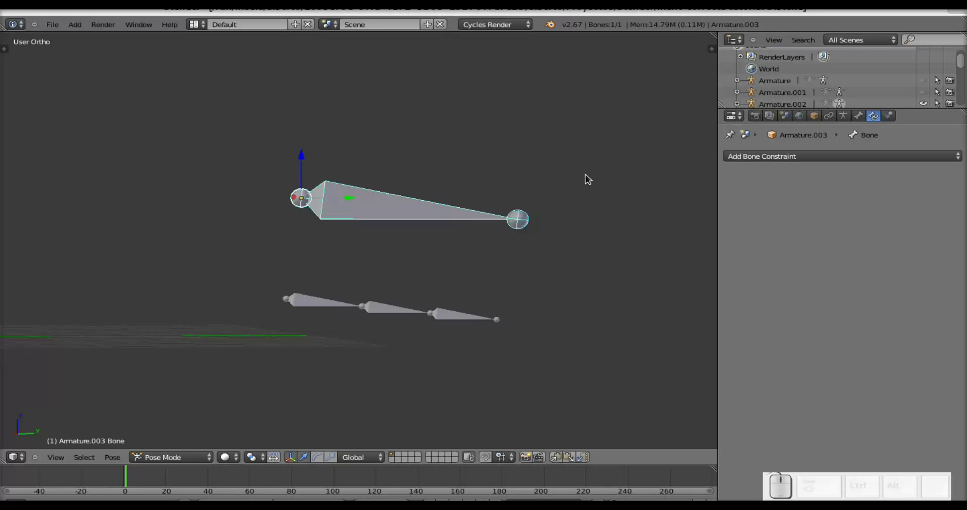
{"action": "key", "text": "r"}
{"action": "key", "text": "Escape"}
{"action": "right_click", "coordinate": [334, 305]}
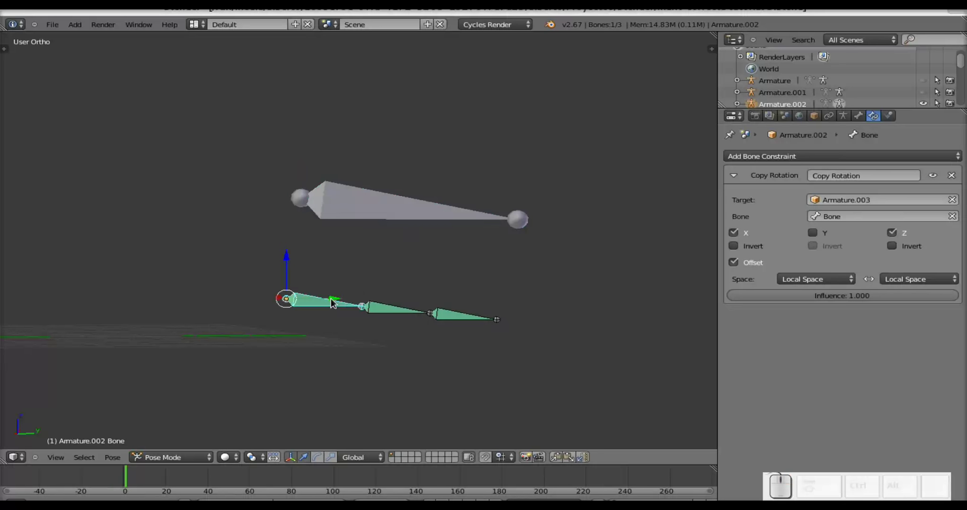
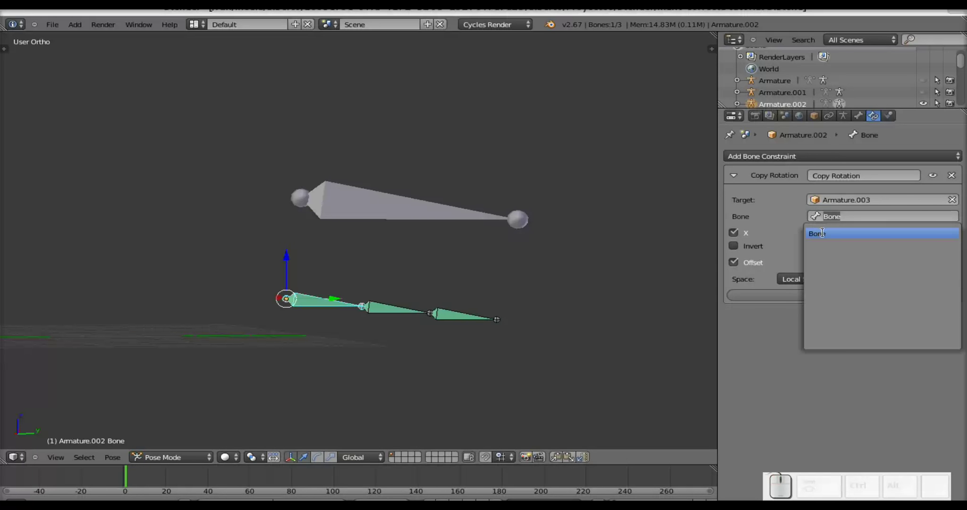
{"action": "left_click_drag", "start_coordinate": [819, 273], "coordinate": [427, 209]}
{"action": "right_click", "coordinate": [427, 209]}
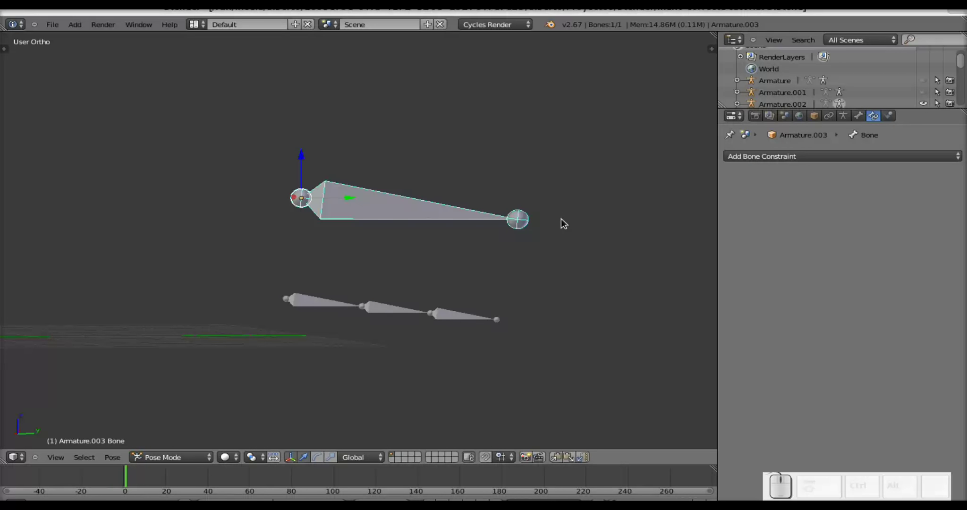
{"action": "key", "text": "r"}
{"action": "key", "text": "Escape"}
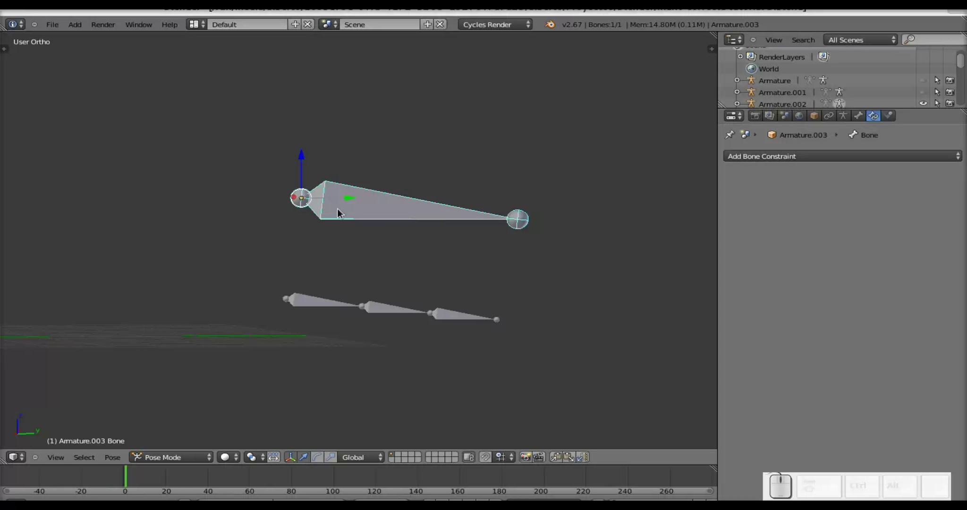
{"action": "right_click", "coordinate": [328, 306]}
{"action": "right_click", "coordinate": [379, 308]}
{"action": "right_click", "coordinate": [480, 317]}
{"action": "right_click", "coordinate": [380, 203]}
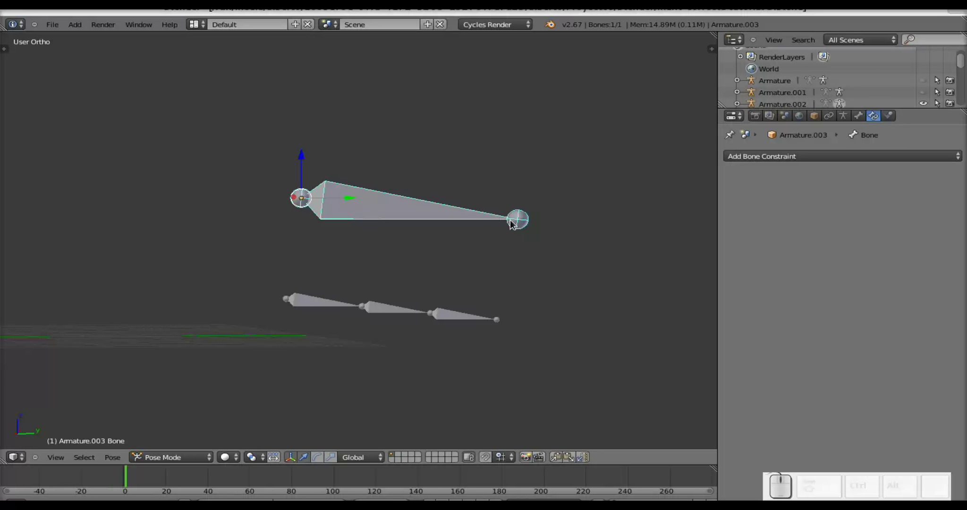
{"action": "key", "text": "r"}
{"action": "key", "text": "Escape"}
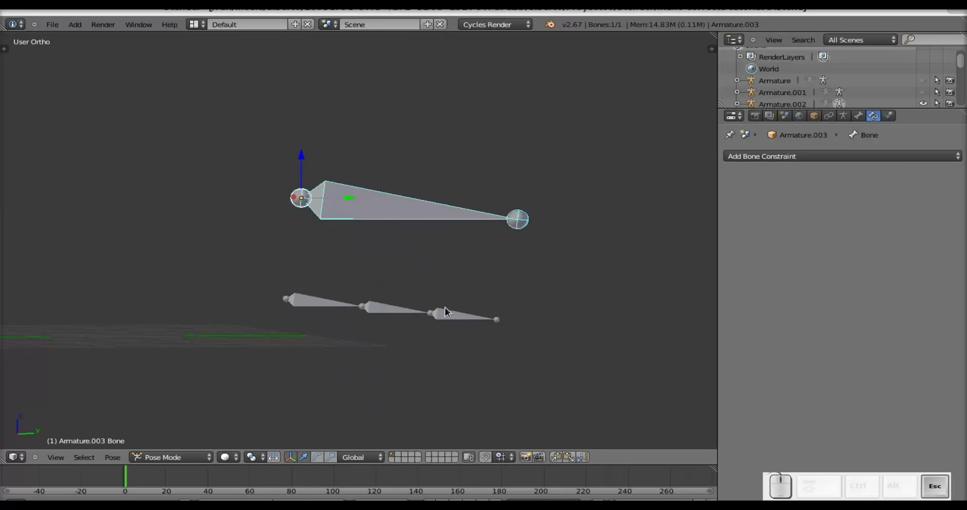
Step: Unhide all hidden objects with Alt+H and return from Pose Mode to Object Mode
{"action": "scroll", "scroll_direction": "down", "scroll_amount": 3}
{"action": "scroll", "scroll_direction": "up", "scroll_amount": 3}
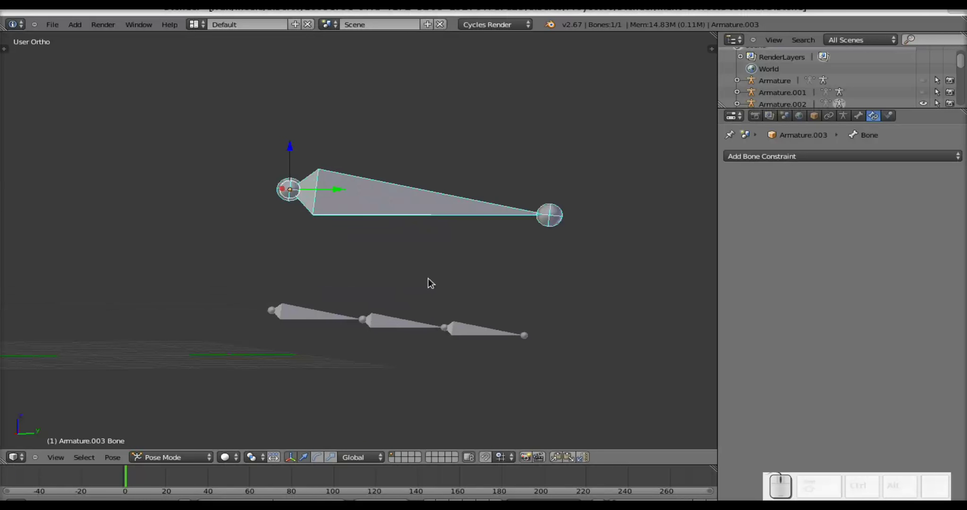
{"action": "key", "text": "alt+h"}
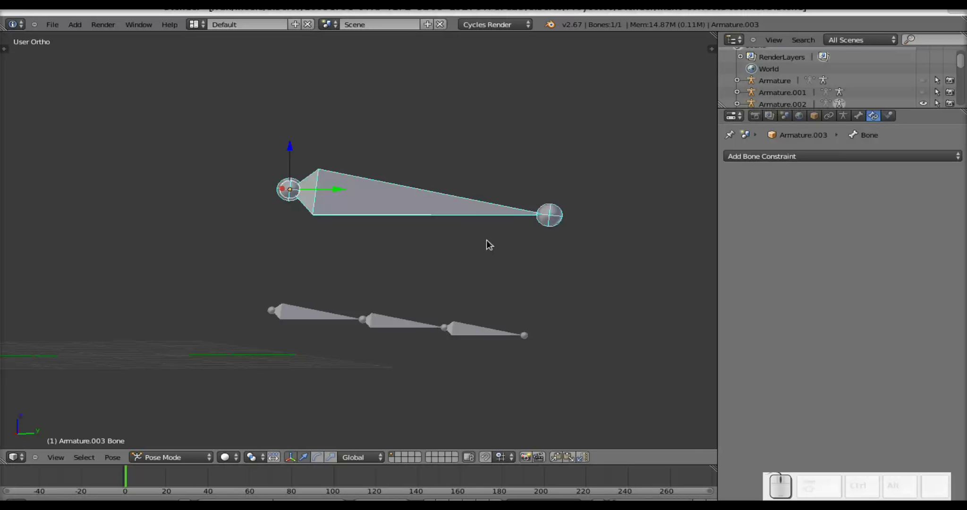
{"action": "left_click", "coordinate": [163, 464]}
{"action": "left_click", "coordinate": [178, 447]}
{"action": "key", "text": "alt+h"}
{"action": "scroll", "scroll_direction": "down", "scroll_amount": 3}
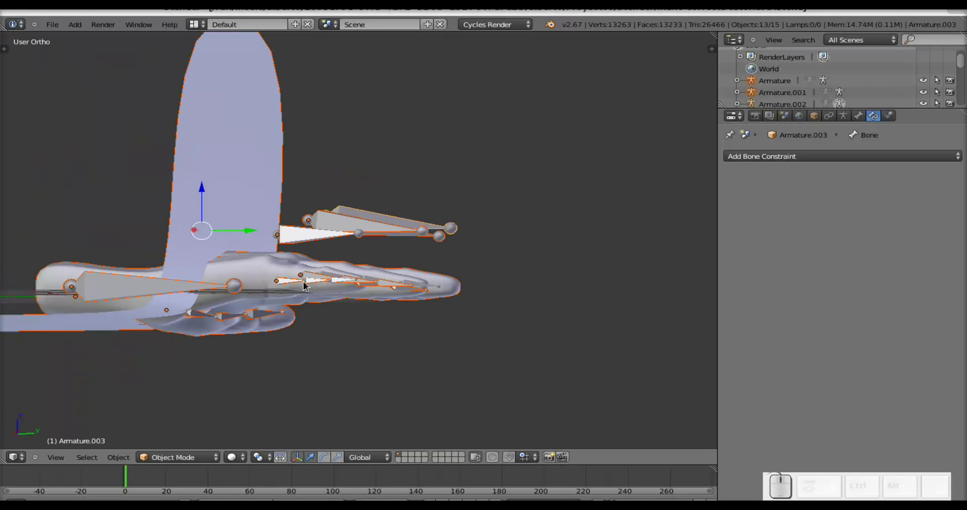
Step: Hide the large background plane so it no longer blocks the fingers
{"action": "left_click_drag", "start_coordinate": [314, 289], "coordinate": [240, 211]}
{"action": "right_click", "coordinate": [221, 194]}
{"action": "right_click", "coordinate": [223, 175]}
{"action": "key", "text": "h"}
{"action": "left_click_drag", "start_coordinate": [357, 278], "coordinate": [385, 213]}
{"action": "right_click", "coordinate": [499, 163]}
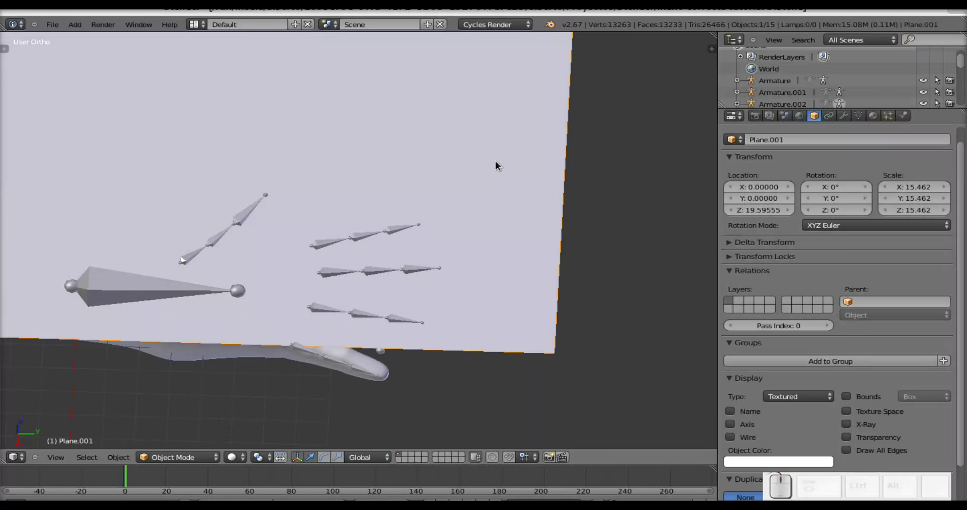
{"action": "key", "text": "h"}
Step: Hide the hand mesh so the finger control bones and chains are visible
{"action": "left_click_drag", "start_coordinate": [397, 250], "coordinate": [276, 258]}
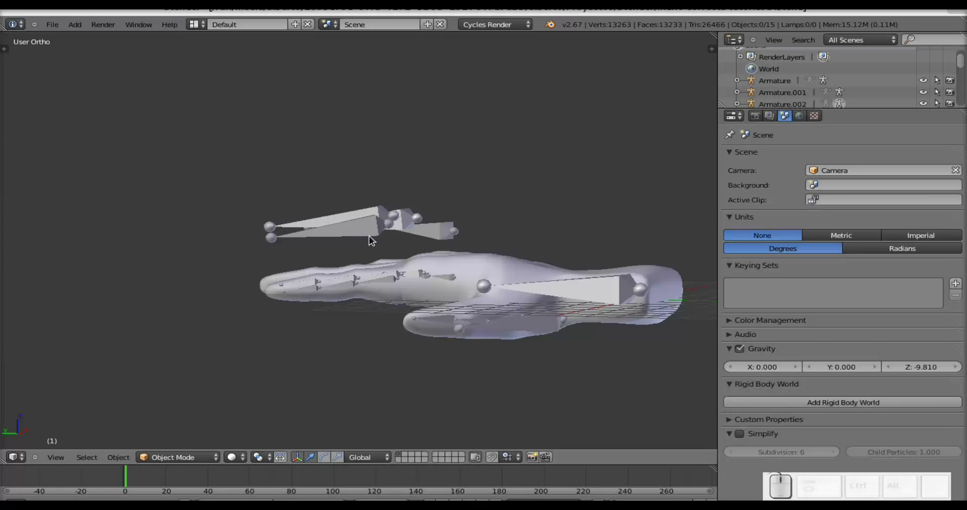
{"action": "right_click", "coordinate": [365, 228]}
{"action": "scroll", "scroll_direction": "up", "scroll_amount": 3}
{"action": "right_click", "coordinate": [627, 315]}
{"action": "key", "text": "h"}
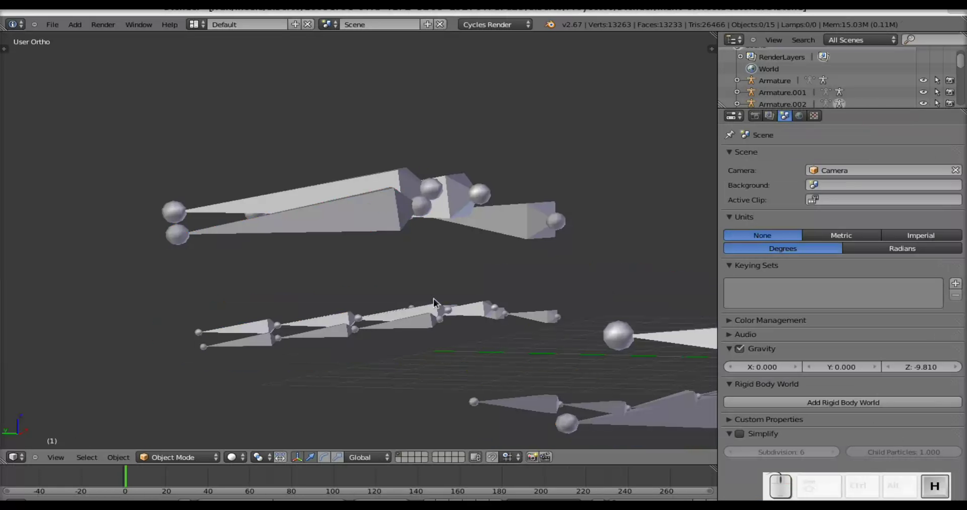
Step: Select Armature.004's control bone together with an Armature.005 chain bone
{"action": "middle_click", "coordinate": [504, 346]}
{"action": "left_click_drag", "start_coordinate": [412, 247], "coordinate": [402, 216]}
{"action": "right_click", "coordinate": [385, 218]}
{"action": "right_click", "coordinate": [422, 327]}
Step: Put Armature.004 and Armature.005 into Pose Mode and select the control with the first chain bone
{"action": "right_click", "coordinate": [388, 223]}
{"action": "left_click", "coordinate": [176, 461]}
{"action": "left_click", "coordinate": [172, 424]}
{"action": "right_click", "coordinate": [401, 329]}
{"action": "left_click", "coordinate": [183, 462]}
{"action": "left_click", "coordinate": [181, 422]}
{"action": "right_click", "coordinate": [362, 231]}
{"action": "right_click", "coordinate": [422, 332]}
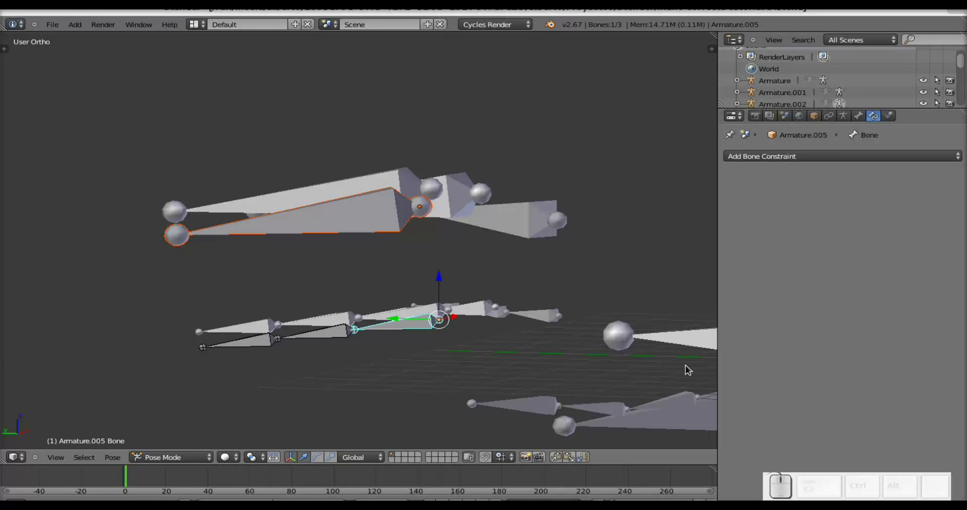
Step: Give the first chain bone a Copy Rotation constraint following the control bone in Local Space
{"action": "key", "text": "ctrl+shift+c"}
{"action": "left_click", "coordinate": [646, 369]}
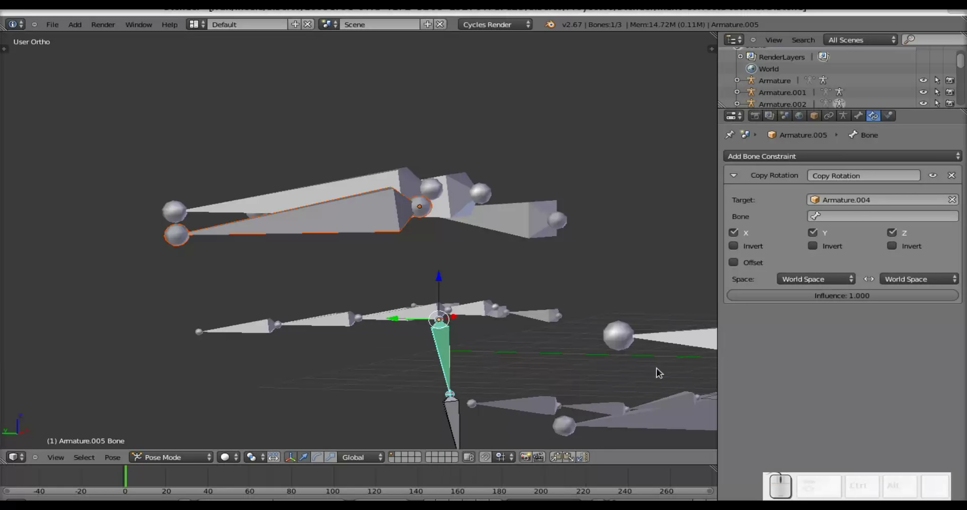
{"action": "left_click", "coordinate": [822, 237]}
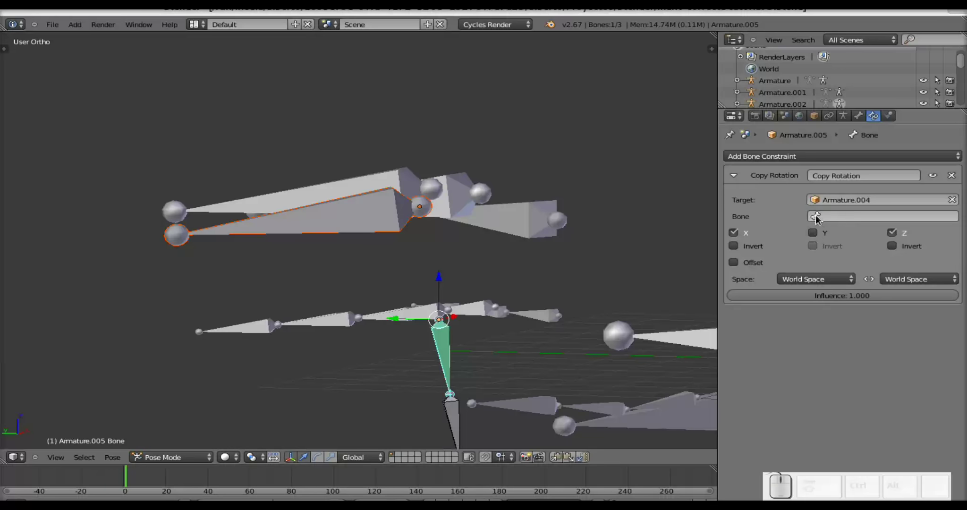
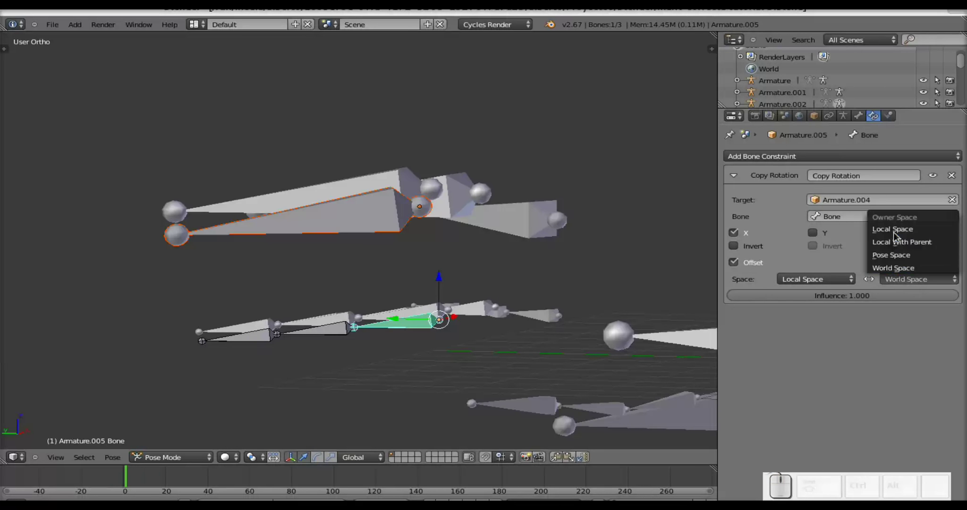
{"action": "left_click", "coordinate": [899, 228]}
Step: Give the second chain bone Copy Rotation: Y off, Offset on, owner and target space Local
{"action": "right_click", "coordinate": [321, 339]}
{"action": "right_click", "coordinate": [354, 223]}
{"action": "right_click", "coordinate": [324, 342]}
{"action": "key", "text": "ctrl+shift+c"}
{"action": "left_click", "coordinate": [531, 378]}
{"action": "left_click", "coordinate": [816, 236]}
{"action": "left_click", "coordinate": [755, 269]}
{"action": "left_click", "coordinate": [803, 285]}
{"action": "left_click", "coordinate": [820, 234]}
{"action": "left_click", "coordinate": [900, 283]}
{"action": "left_click", "coordinate": [911, 234]}
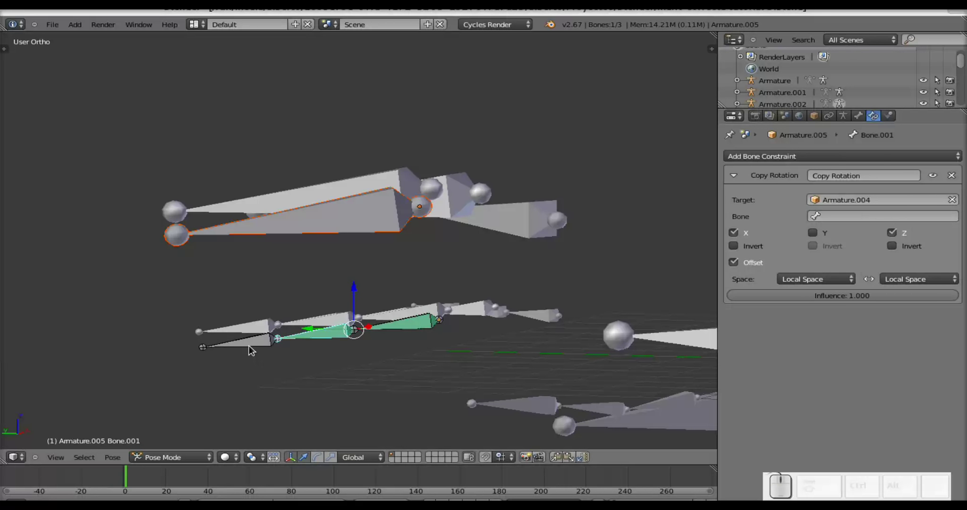
Step: Select the third chain bone with the control and add a Copy Rotation constraint to it
{"action": "right_click", "coordinate": [252, 350]}
{"action": "right_click", "coordinate": [336, 220]}
{"action": "right_click", "coordinate": [257, 348]}
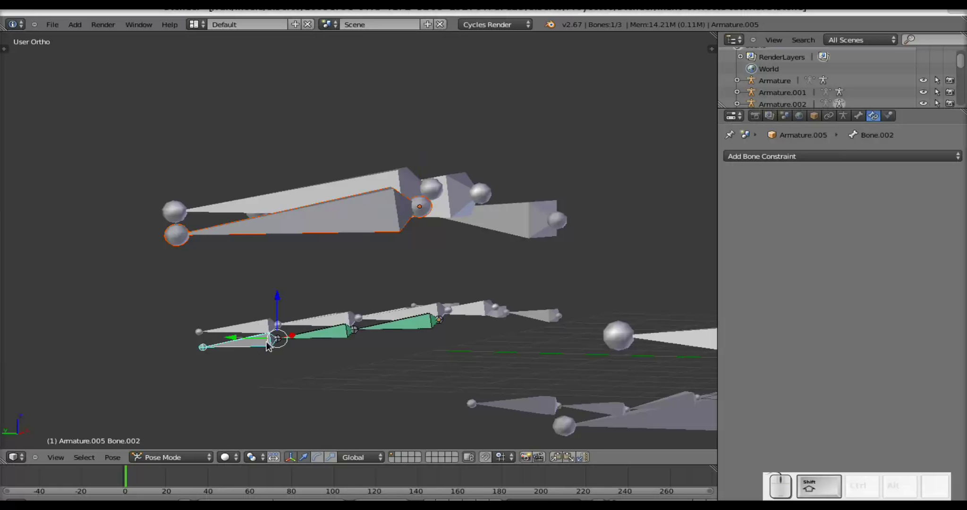
{"action": "key", "text": "ctrl+shift+c"}
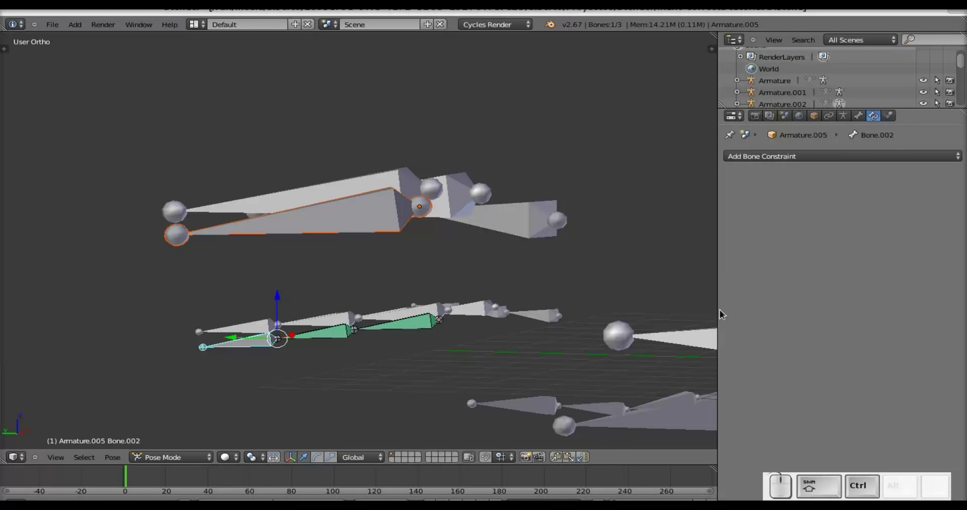
{"action": "key", "text": "ctrl+shift+c"}
{"action": "key", "text": "ctrl+shift+c"}
Step: Set the third bone's constraint to X/Z only, Offset on, both spaces Local Space
{"action": "left_click", "coordinate": [566, 274]}
{"action": "left_click", "coordinate": [816, 235]}
{"action": "left_click", "coordinate": [745, 262]}
{"action": "left_click", "coordinate": [791, 279]}
{"action": "left_click", "coordinate": [809, 230]}
{"action": "left_click", "coordinate": [912, 286]}
{"action": "left_click", "coordinate": [903, 232]}
{"action": "right_click", "coordinate": [381, 226]}
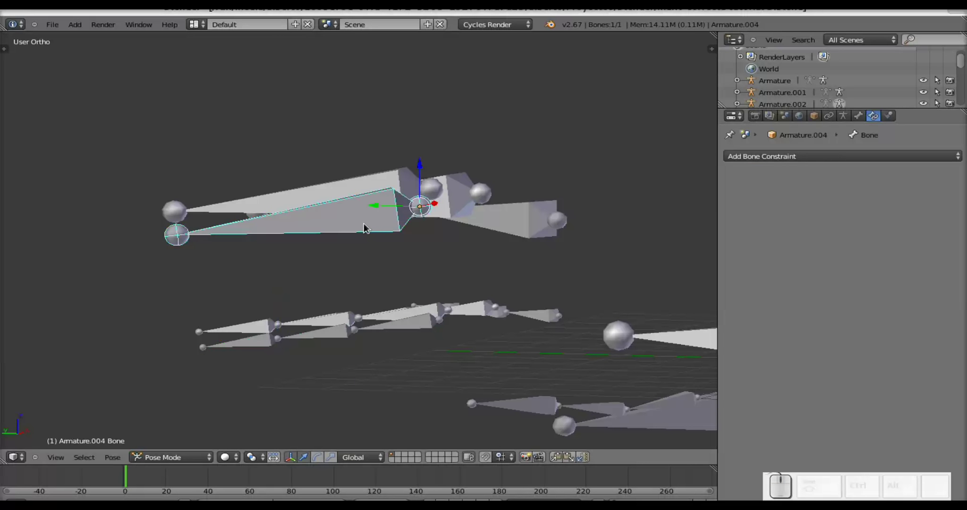
{"action": "right_click", "coordinate": [322, 345]}
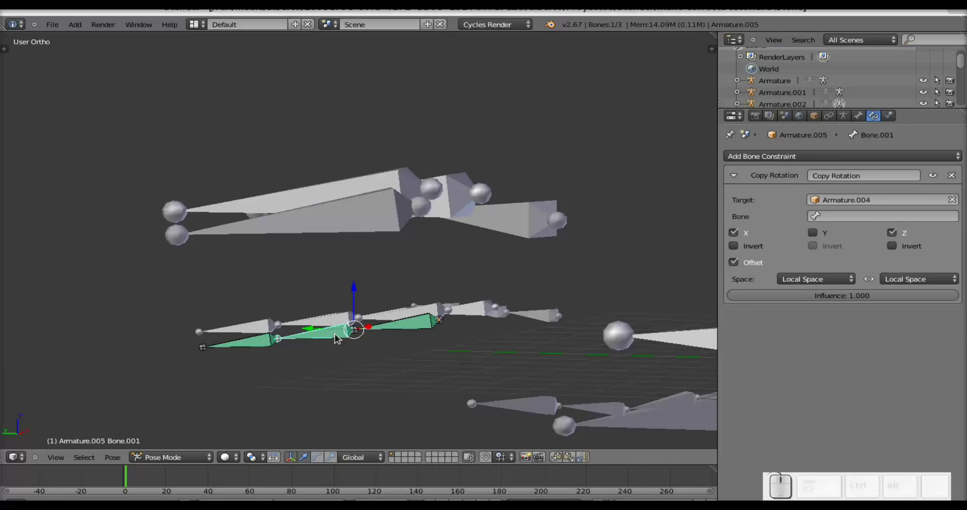
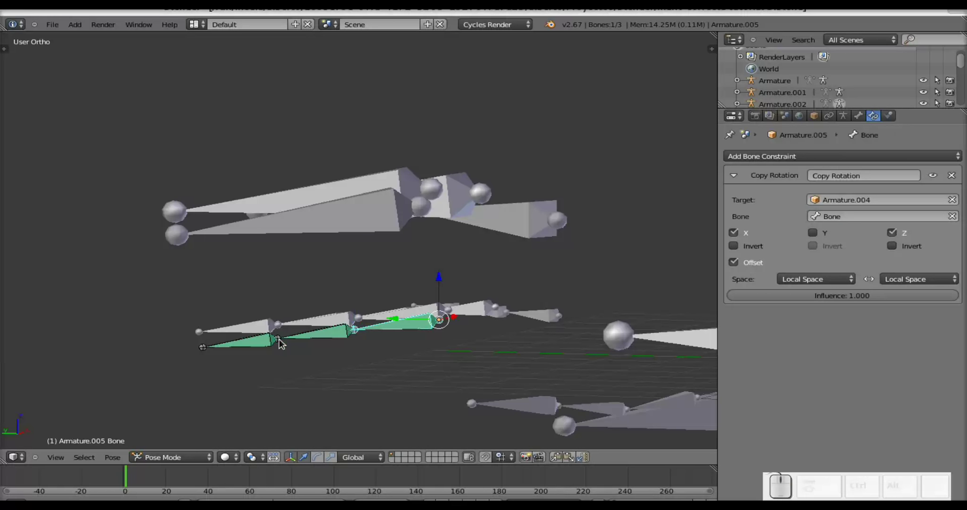
Step: Review the first chain bone's constraint fields and leave Pose Mode for Object Mode
{"action": "right_click", "coordinate": [264, 344]}
{"action": "left_click", "coordinate": [820, 221]}
{"action": "left_click", "coordinate": [824, 237]}
{"action": "right_click", "coordinate": [334, 222]}
{"action": "key", "text": "r"}
{"action": "key", "text": "Escape"}
Step: Orbit to another finger and select its control armature together with Armature.001
{"action": "scroll", "scroll_direction": "down", "scroll_amount": 3}
{"action": "left_click_drag", "start_coordinate": [310, 284], "coordinate": [388, 248]}
{"action": "right_click", "coordinate": [361, 324]}
{"action": "right_click", "coordinate": [271, 314]}
{"action": "left_click_drag", "start_coordinate": [258, 315], "coordinate": [345, 255]}
{"action": "middle_click", "coordinate": [320, 229]}
{"action": "right_click", "coordinate": [320, 229]}
{"action": "scroll", "scroll_direction": "up", "scroll_amount": 3}
{"action": "right_click", "coordinate": [208, 331]}
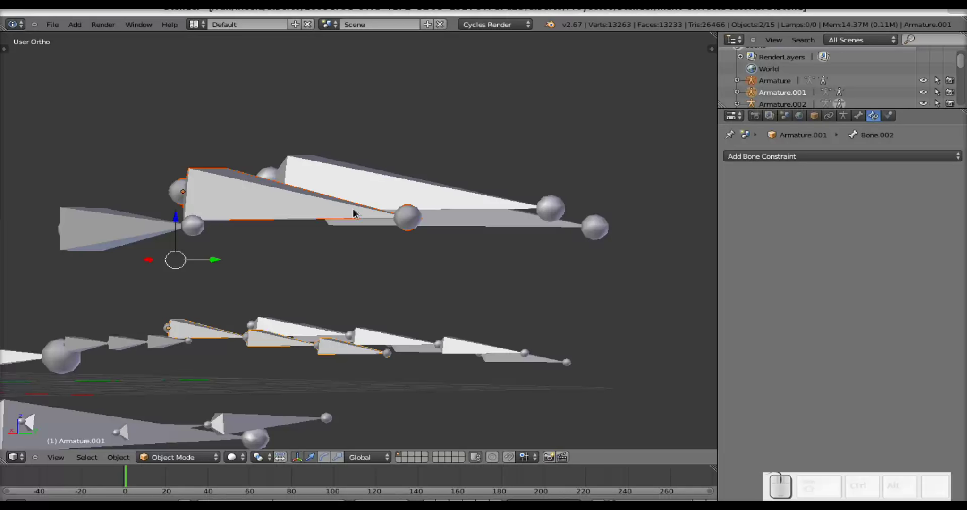
Step: Put Armature and Armature.001 into Pose Mode and select the control bone with the first chain bone
{"action": "key", "text": "ctrl+shift+c"}
{"action": "left_click", "coordinate": [359, 206]}
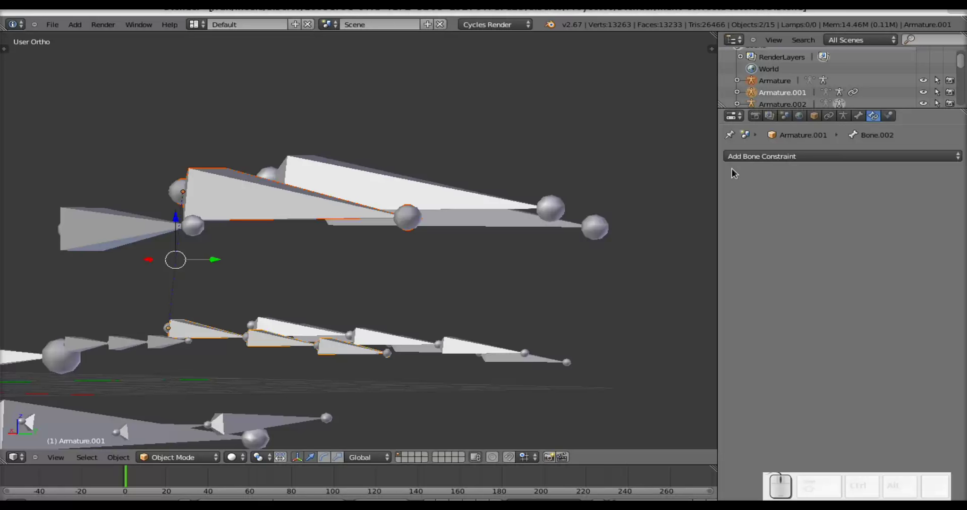
{"action": "right_click", "coordinate": [270, 200]}
{"action": "right_click", "coordinate": [188, 332]}
{"action": "right_click", "coordinate": [272, 204]}
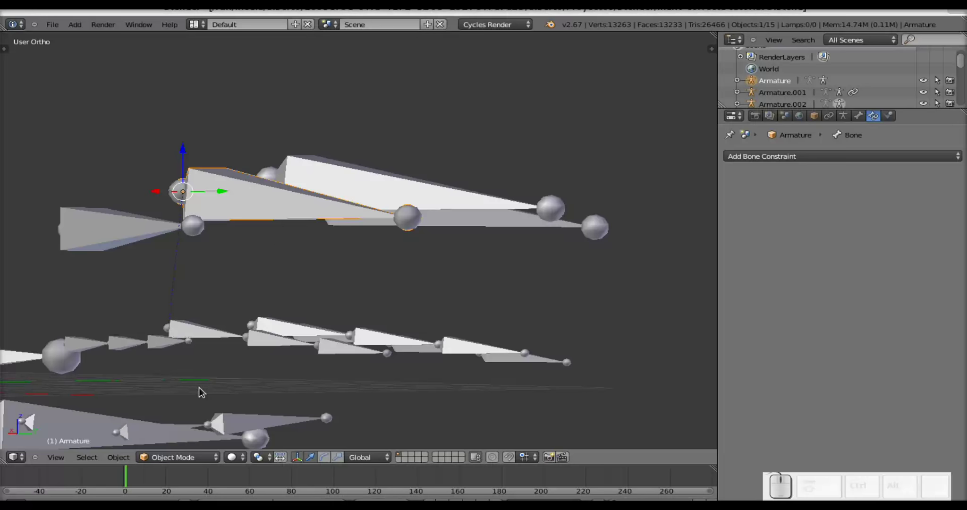
{"action": "left_click", "coordinate": [186, 458]}
{"action": "left_click", "coordinate": [192, 423]}
{"action": "right_click", "coordinate": [218, 332]}
{"action": "left_click", "coordinate": [172, 461]}
{"action": "left_click", "coordinate": [180, 421]}
{"action": "right_click", "coordinate": [253, 203]}
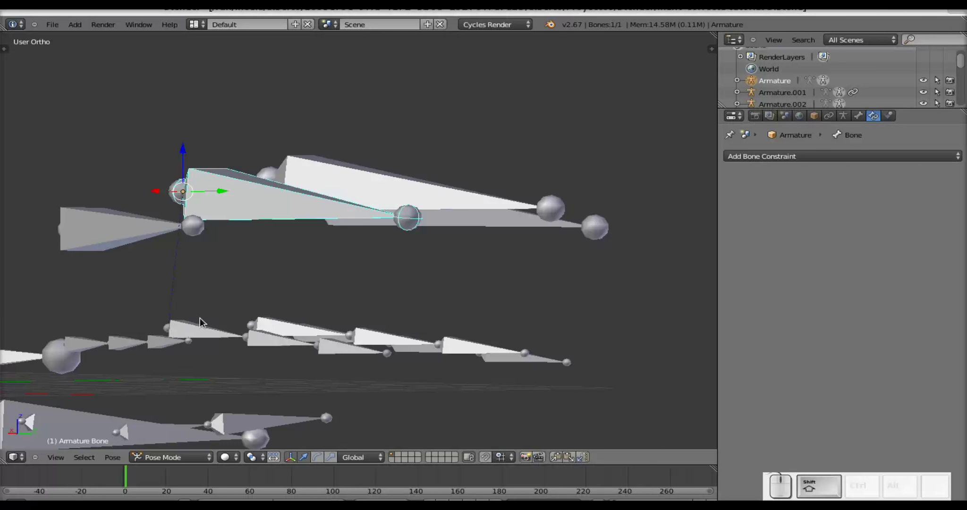
{"action": "right_click", "coordinate": [205, 328]}
Step: Add a Copy Rotation constraint to the first chain bone targeting the Armature rig's Bone
{"action": "key", "text": "ctrl+shift+c"}
{"action": "left_click", "coordinate": [524, 301]}
{"action": "left_click", "coordinate": [819, 240]}
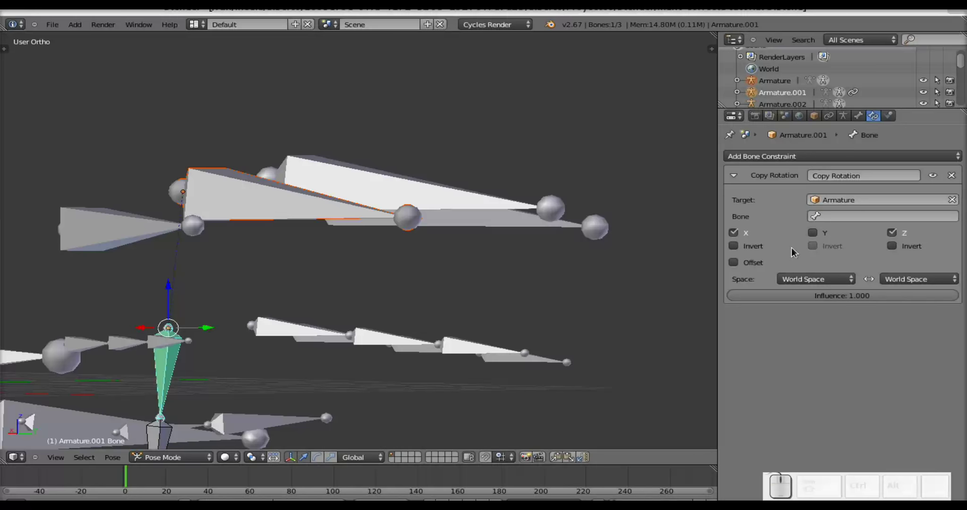
{"action": "left_click", "coordinate": [762, 265]}
{"action": "left_click", "coordinate": [805, 280]}
{"action": "left_click", "coordinate": [817, 232]}
{"action": "left_click", "coordinate": [903, 282]}
{"action": "left_click", "coordinate": [904, 232]}
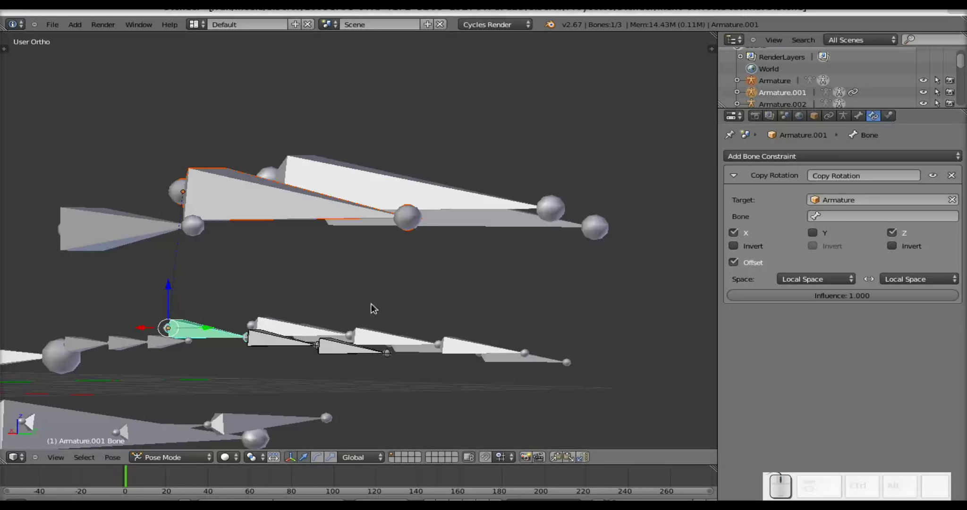
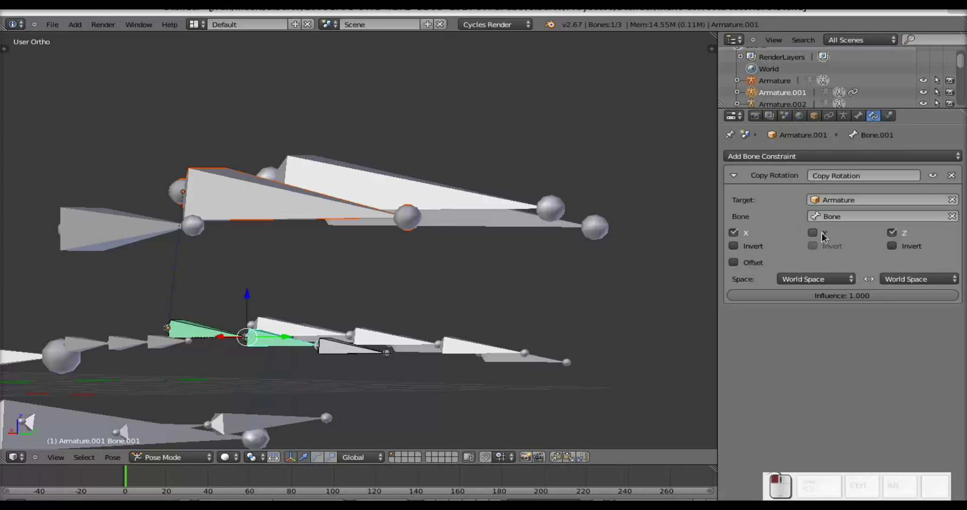
Step: Turn on Offset and set both target and owner space to Local Space
{"action": "left_click", "coordinate": [730, 266]}
{"action": "left_click_drag", "start_coordinate": [723, 265], "coordinate": [801, 287]}
{"action": "left_click", "coordinate": [804, 288]}
{"action": "left_click", "coordinate": [823, 228]}
{"action": "left_click", "coordinate": [903, 278]}
{"action": "left_click", "coordinate": [904, 234]}
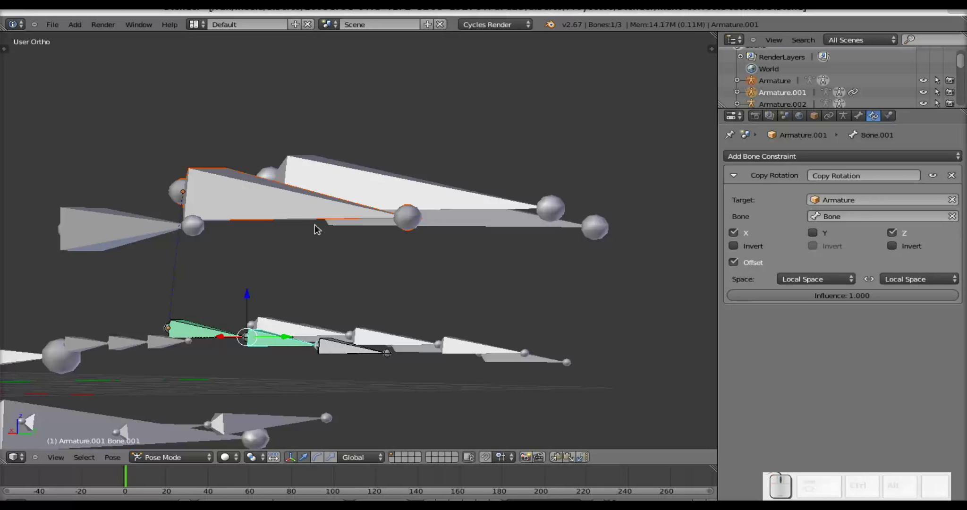
Step: Give the last finger bone Copy Rotation: target Armature, Bone, Offset, Local Space
{"action": "right_click", "coordinate": [283, 215]}
{"action": "right_click", "coordinate": [367, 356]}
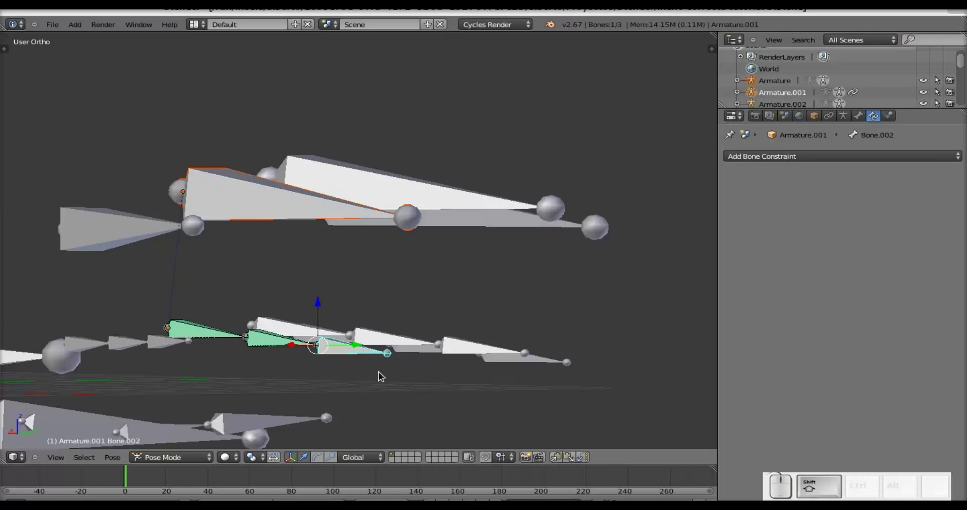
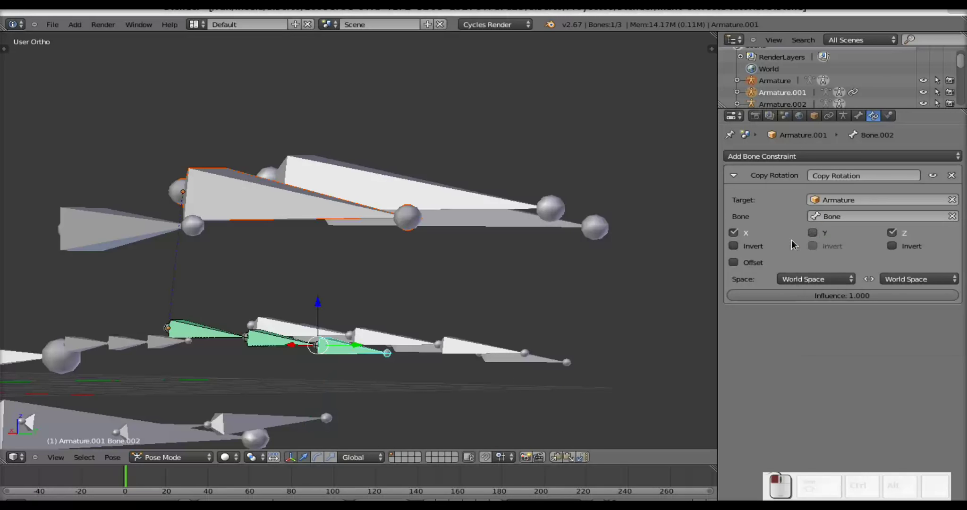
{"action": "left_click", "coordinate": [741, 268]}
{"action": "left_click", "coordinate": [794, 282]}
{"action": "left_click", "coordinate": [795, 230]}
{"action": "left_click", "coordinate": [893, 284]}
{"action": "left_click", "coordinate": [893, 233]}
Step: Test the rig by rotating the Armature control bone with R, then cancel
{"action": "right_click", "coordinate": [280, 221]}
{"action": "left_click_drag", "start_coordinate": [320, 235], "coordinate": [406, 228]}
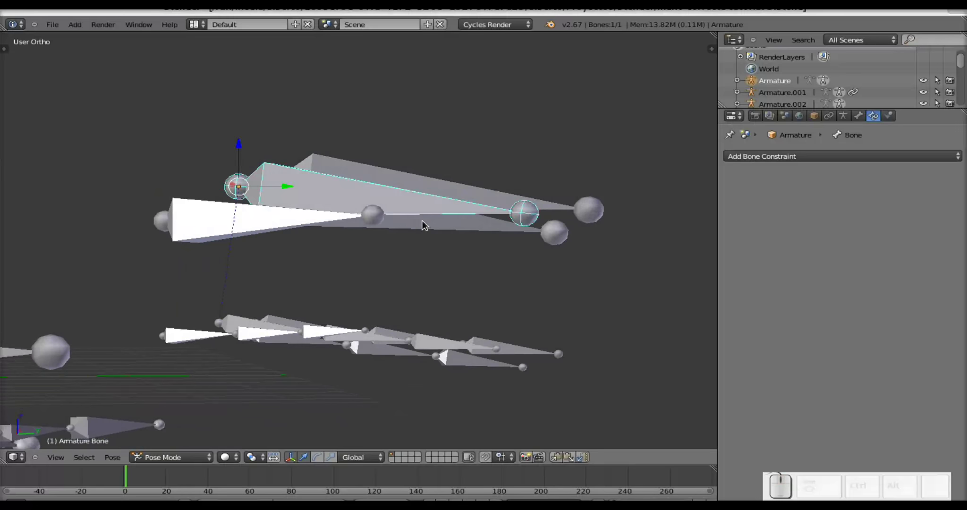
{"action": "key", "text": "r"}
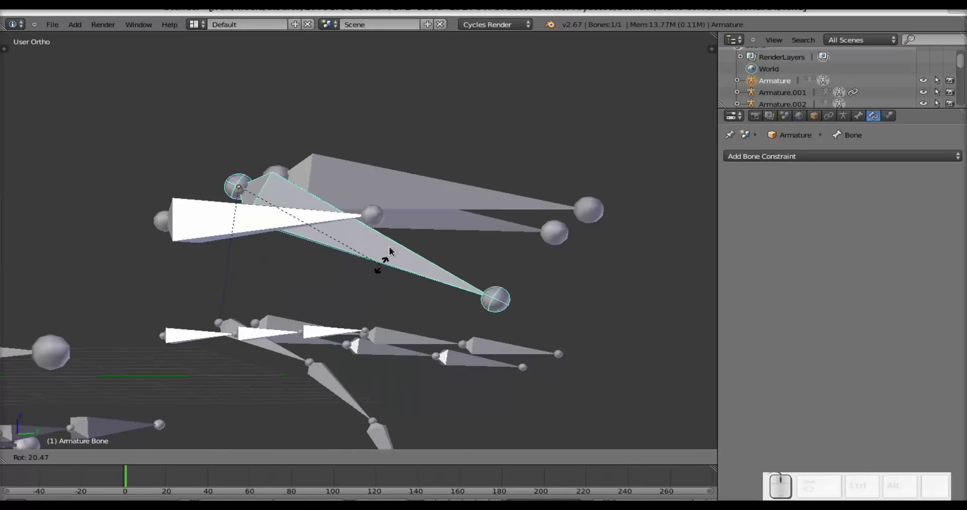
{"action": "key", "text": "Escape"}
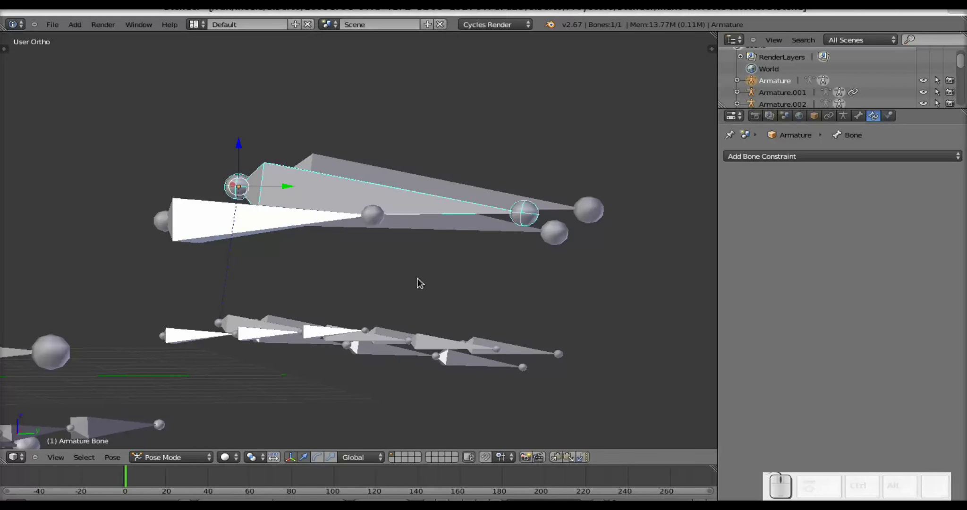
{"action": "left_click_drag", "start_coordinate": [433, 272], "coordinate": [160, 291]}
{"action": "middle_click", "coordinate": [162, 291]}
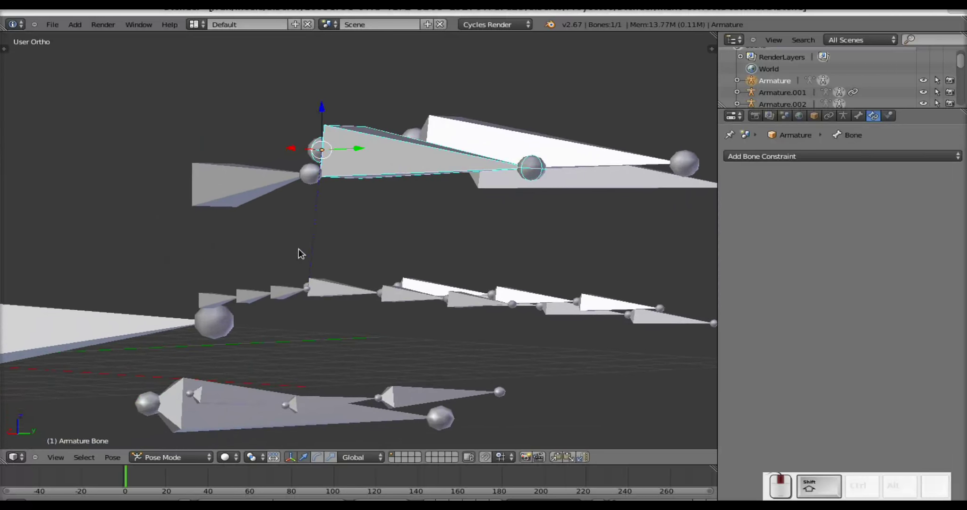
Step: Select Armature.007 with Armature.006, enter Pose Mode and pick the Armature.007 control bone
{"action": "left_click_drag", "start_coordinate": [332, 255], "coordinate": [452, 242]}
{"action": "right_click", "coordinate": [452, 242]}
{"action": "right_click", "coordinate": [416, 344]}
{"action": "left_click", "coordinate": [217, 456]}
{"action": "left_click", "coordinate": [206, 422]}
{"action": "right_click", "coordinate": [453, 241]}
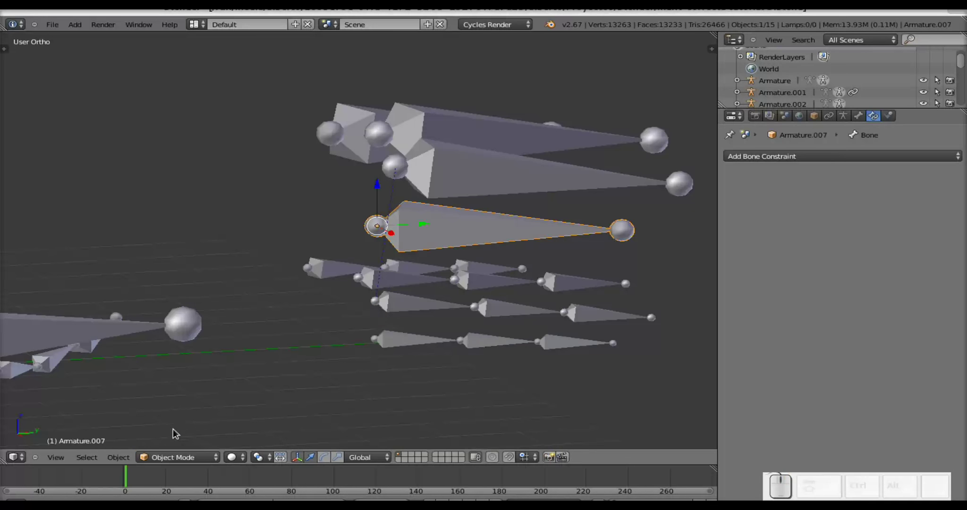
{"action": "left_click", "coordinate": [172, 456]}
{"action": "left_click", "coordinate": [180, 421]}
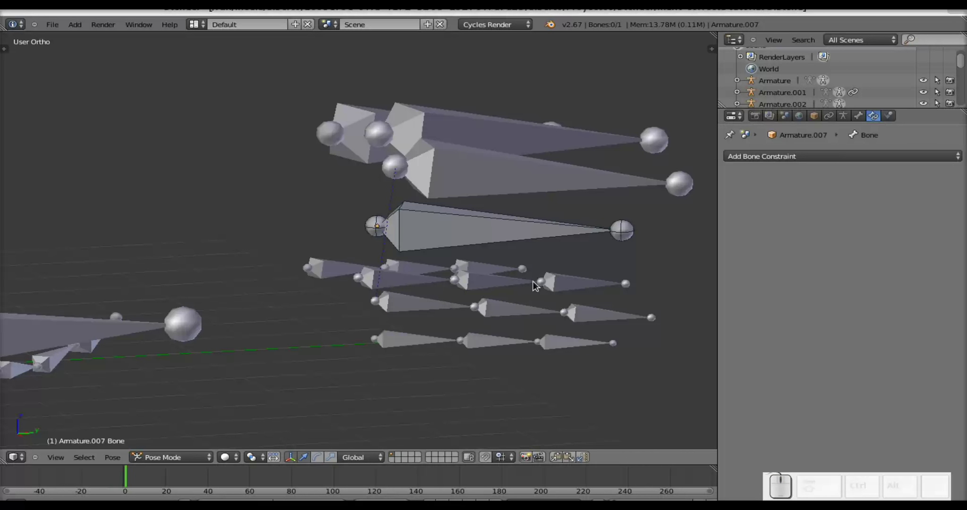
{"action": "right_click", "coordinate": [487, 235]}
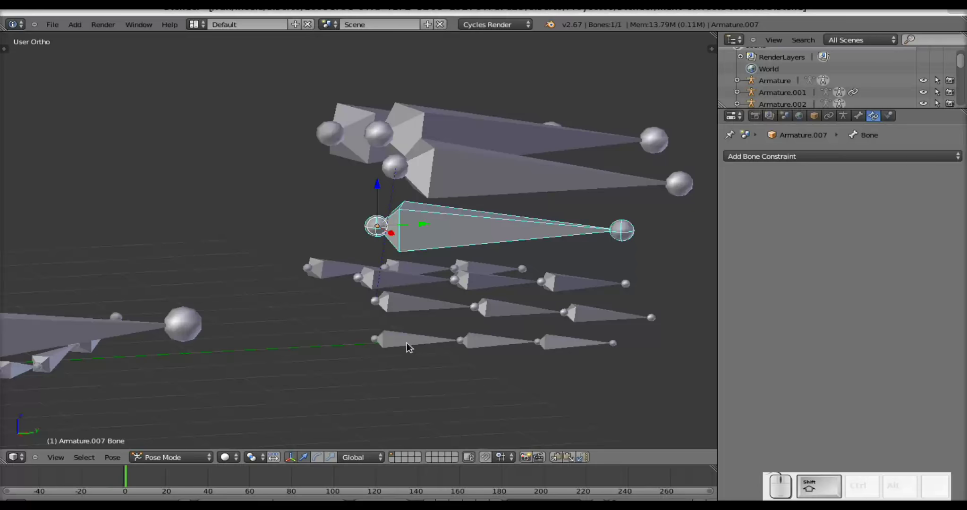
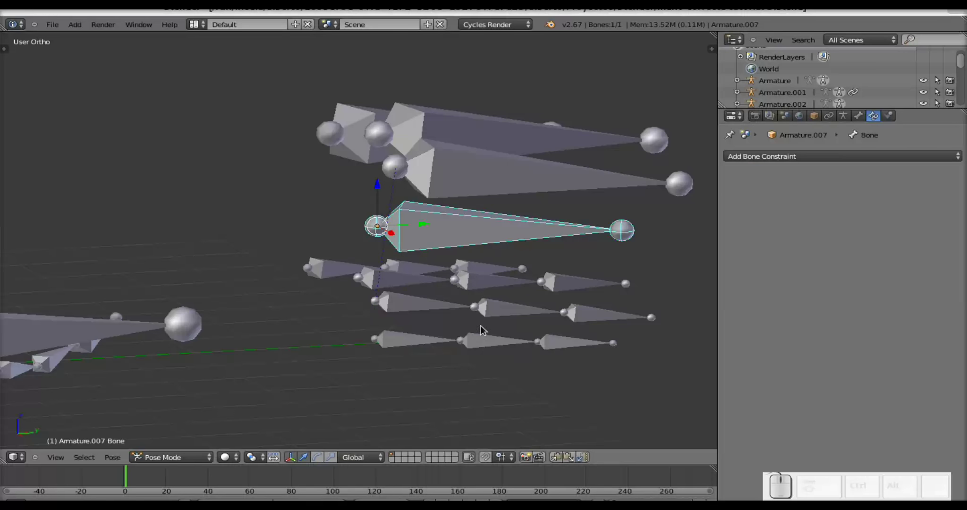
Step: Give Armature.006's middle bone Copy Rotation: target Armature.007, Bone, Offset, Local Space
{"action": "right_click", "coordinate": [496, 342]}
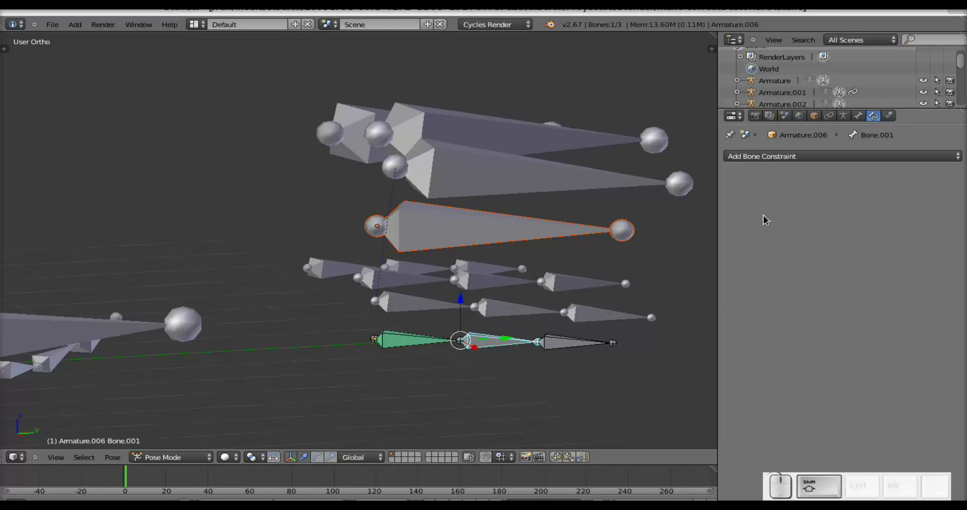
{"action": "key", "text": "ctrl+shift+c"}
{"action": "left_click", "coordinate": [673, 260]}
{"action": "left_click", "coordinate": [813, 213]}
{"action": "left_click", "coordinate": [826, 233]}
{"action": "left_click", "coordinate": [746, 266]}
{"action": "left_click", "coordinate": [792, 276]}
{"action": "left_click", "coordinate": [803, 234]}
{"action": "left_click", "coordinate": [898, 282]}
{"action": "left_click", "coordinate": [912, 230]}
Step: Add a Copy Rotation constraint to Armature.006's last bone targeting Armature.007
{"action": "right_click", "coordinate": [563, 346]}
{"action": "right_click", "coordinate": [523, 223]}
{"action": "right_click", "coordinate": [571, 349]}
{"action": "key", "text": "ctrl+shift+c"}
{"action": "left_click", "coordinate": [635, 353]}
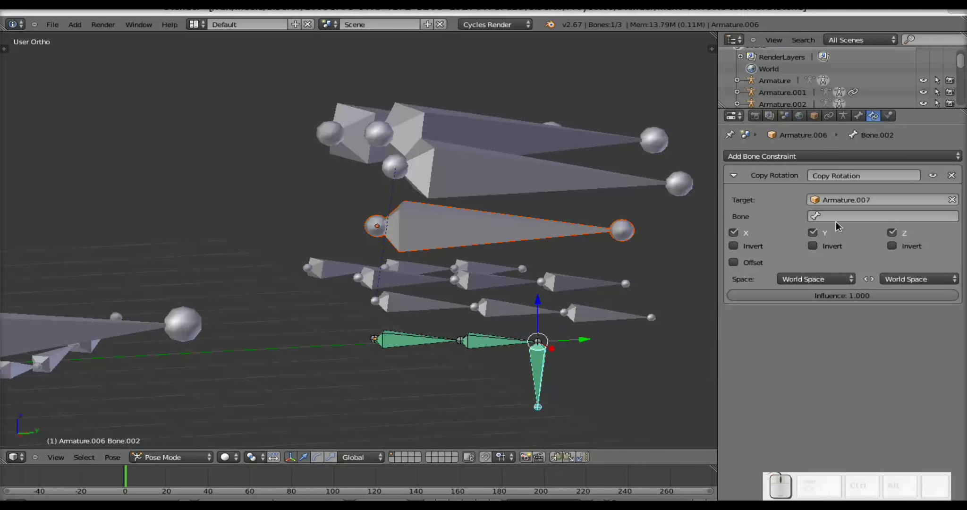
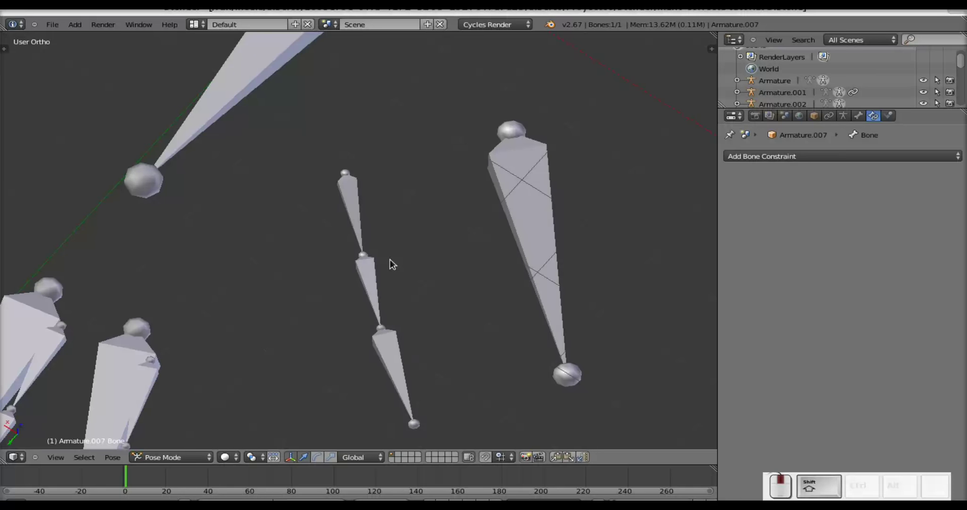
Step: Select the Armature.008 control bone and switch the viewport into Pose Mode
{"action": "right_click", "coordinate": [543, 163]}
{"action": "left_click", "coordinate": [185, 461]}
{"action": "left_click", "coordinate": [185, 425]}
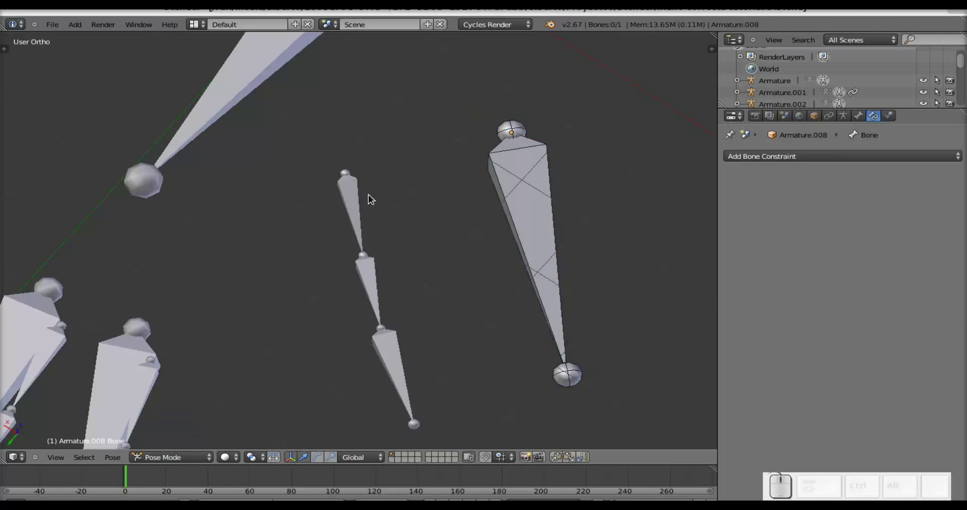
{"action": "right_click", "coordinate": [352, 201]}
{"action": "left_click", "coordinate": [199, 460]}
{"action": "left_click", "coordinate": [196, 427]}
{"action": "left_click", "coordinate": [197, 427]}
Step: Set Bone.001's Copy Rotation to Armature.008's Bone with Offset and Local Space for target and owner
{"action": "right_click", "coordinate": [556, 237]}
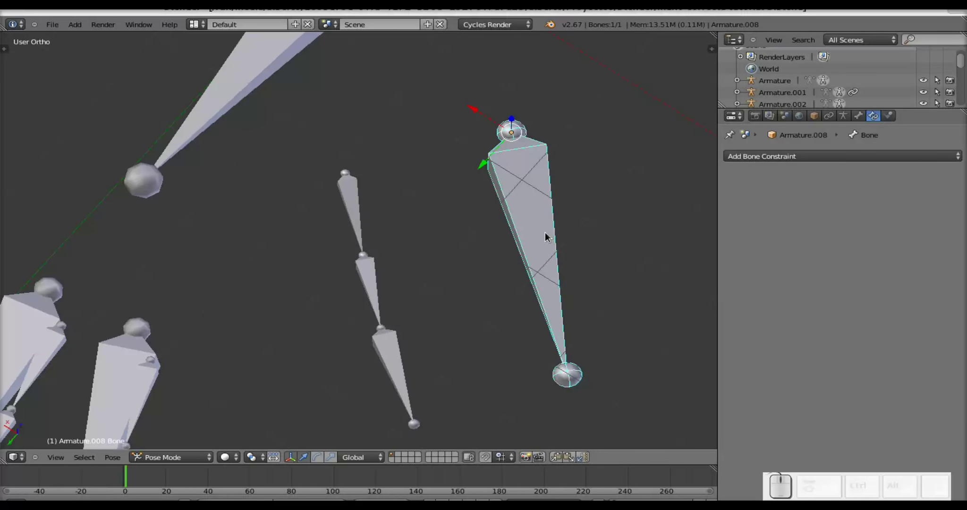
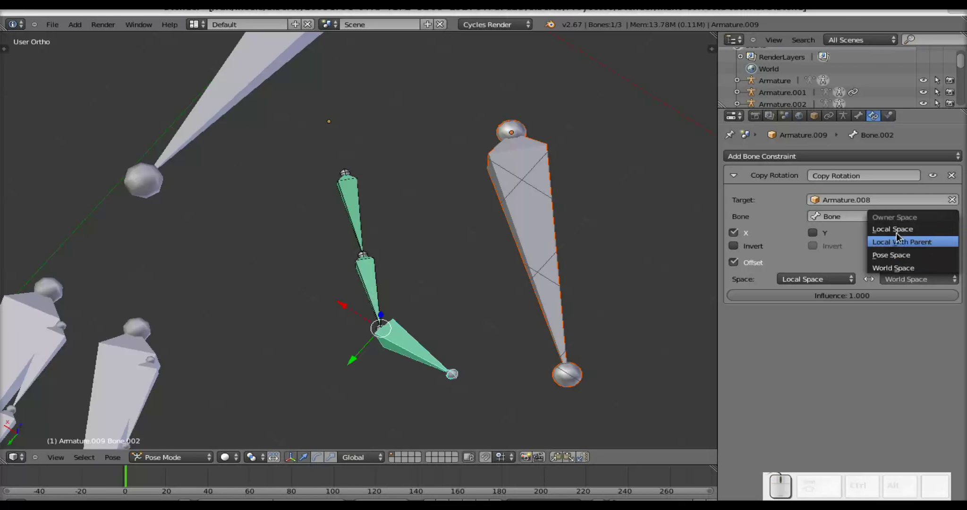
{"action": "left_click", "coordinate": [901, 232]}
{"action": "right_click", "coordinate": [565, 293]}
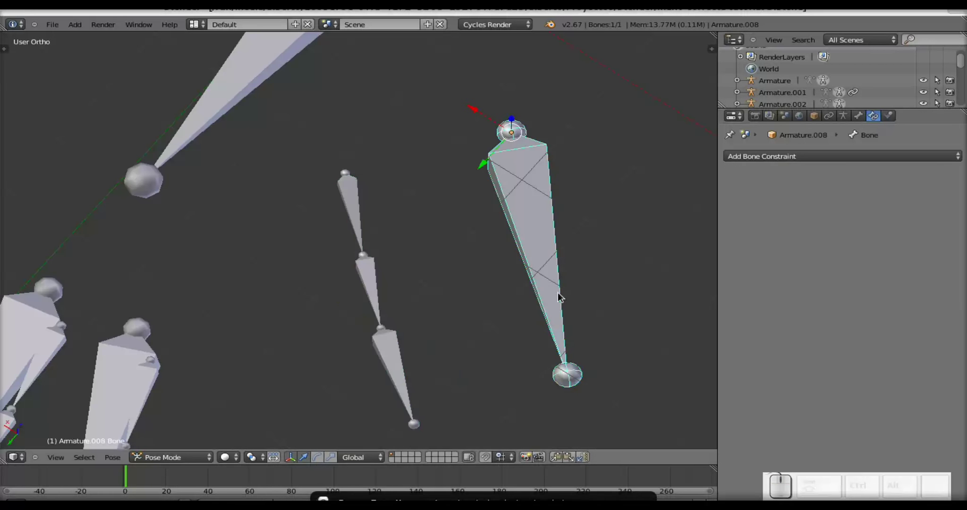
Step: Test-rotate the Armature.008 control, cancel, and frame the whole hand in view
{"action": "key", "text": "r"}
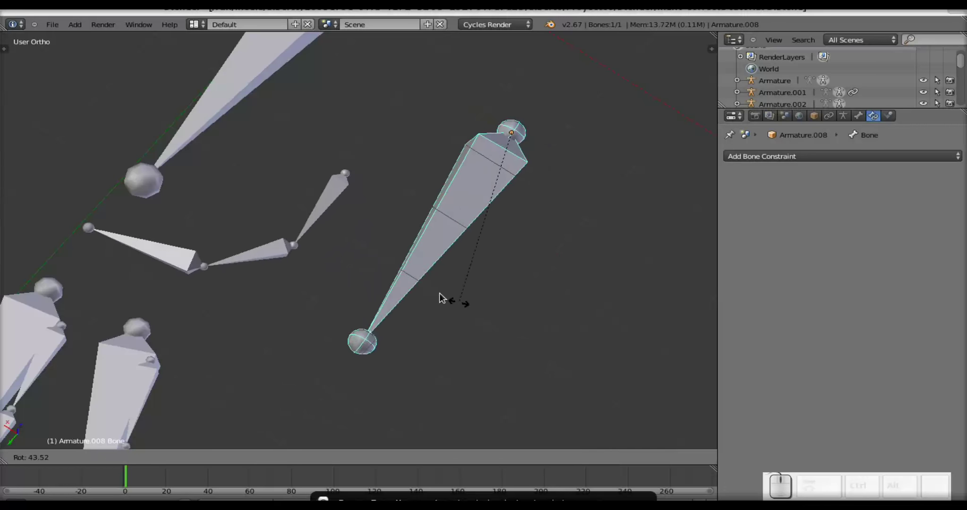
{"action": "key", "text": "Escape"}
{"action": "scroll", "scroll_direction": "down", "scroll_amount": 3}
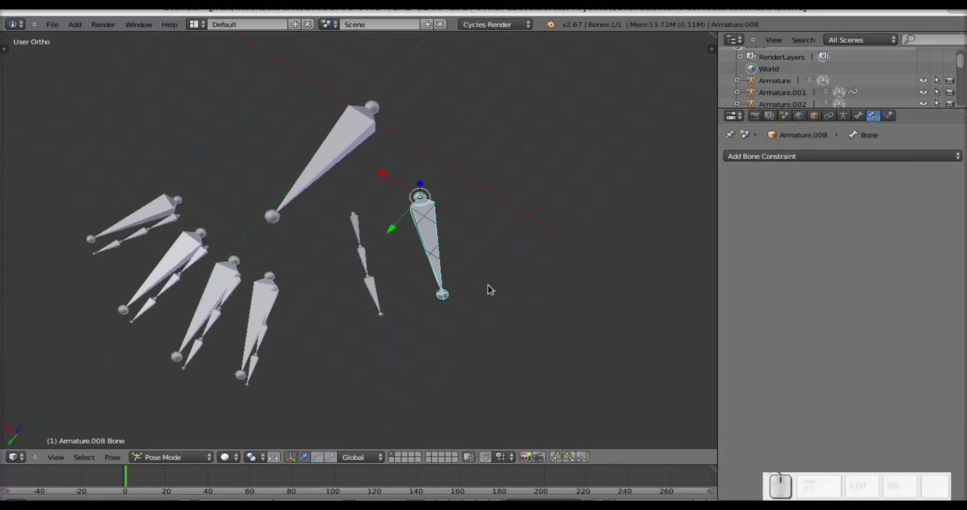
{"action": "left_click_drag", "start_coordinate": [502, 289], "coordinate": [396, 196]}
{"action": "scroll", "scroll_direction": "down", "scroll_amount": 3}
{"action": "left_click_drag", "start_coordinate": [437, 274], "coordinate": [345, 275]}
Step: Test-rotate two more control bones with R and cancel each to confirm the fingers bend
{"action": "right_click", "coordinate": [134, 199]}
{"action": "key", "text": "r"}
{"action": "key", "text": "Escape"}
{"action": "right_click", "coordinate": [169, 221]}
{"action": "key", "text": "r"}
{"action": "key", "text": "Escape"}
Step: Select the Armature.003 rig, try a cancelled rotation, and return to Object Mode
{"action": "right_click", "coordinate": [148, 199]}
{"action": "right_click", "coordinate": [146, 200]}
{"action": "right_click", "coordinate": [146, 201]}
{"action": "right_click", "coordinate": [87, 200]}
{"action": "right_click", "coordinate": [81, 212]}
{"action": "key", "text": "r"}
{"action": "key", "text": "Escape"}
{"action": "key", "text": "Tab"}
{"action": "key", "text": "Tab"}
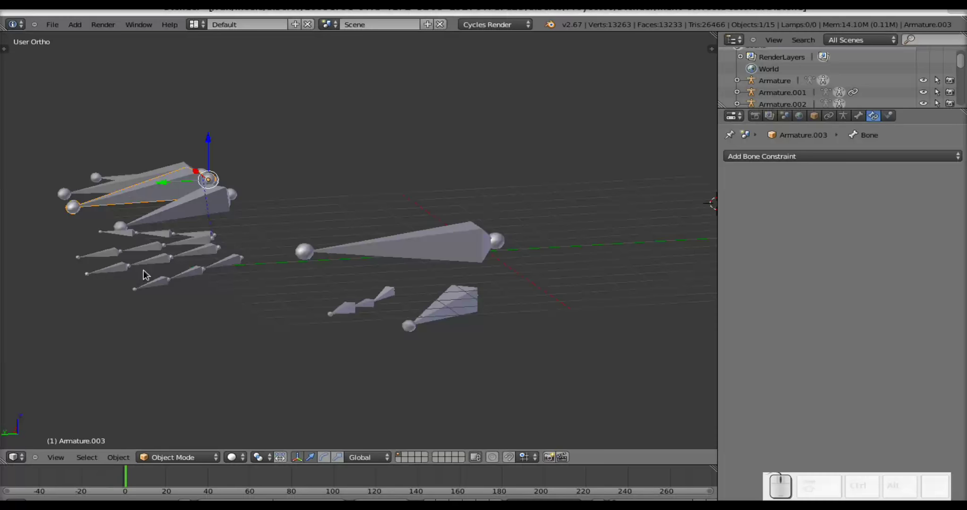
Step: Enter Pose Mode on the Armature.003 control and test-rotate it, cancelling afterwards
{"action": "middle_click", "coordinate": [136, 261]}
{"action": "right_click", "coordinate": [149, 292]}
{"action": "right_click", "coordinate": [143, 227]}
{"action": "left_click", "coordinate": [187, 454]}
{"action": "left_click", "coordinate": [184, 420]}
{"action": "left_click_drag", "start_coordinate": [241, 318], "coordinate": [182, 274]}
{"action": "key", "text": "r"}
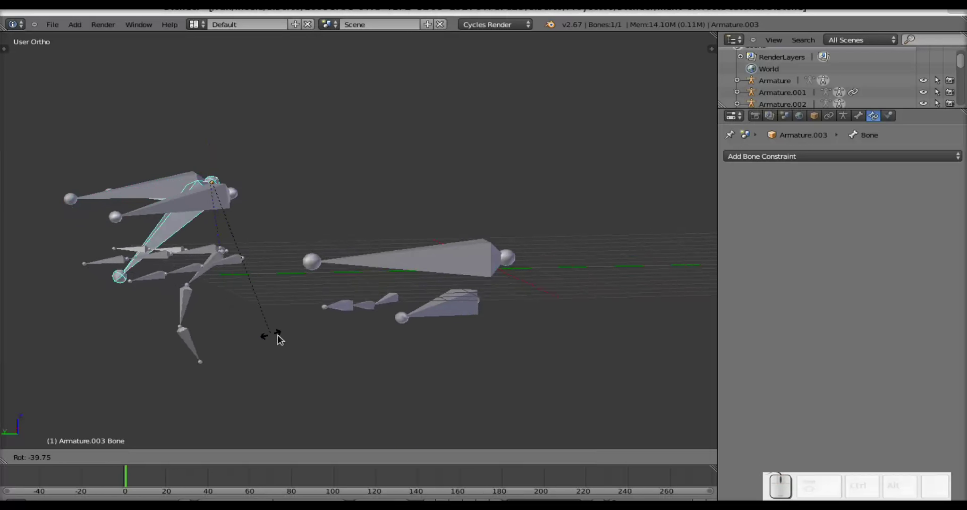
{"action": "key", "text": "Escape"}
Step: Test-rotate the Armature.008 control bone twice, cancelling each, to check its finger follows
{"action": "middle_click", "coordinate": [116, 291]}
{"action": "right_click", "coordinate": [94, 219]}
{"action": "middle_click", "coordinate": [149, 287]}
{"action": "key", "text": "r"}
{"action": "key", "text": "Escape"}
{"action": "middle_click", "coordinate": [417, 297]}
{"action": "right_click", "coordinate": [446, 309]}
{"action": "key", "text": "r"}
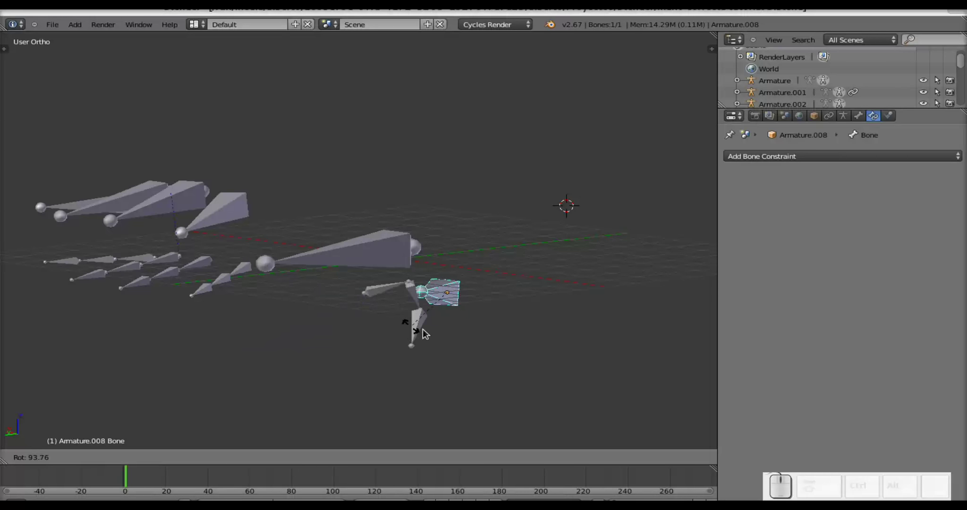
{"action": "key", "text": "Escape"}
Step: View the thumb closely, test-rotate the Armature.008 control again, then frame the whole hand
{"action": "left_click_drag", "start_coordinate": [463, 343], "coordinate": [461, 337]}
{"action": "scroll", "scroll_direction": "up", "scroll_amount": 3}
{"action": "scroll", "scroll_direction": "up", "scroll_amount": 3}
{"action": "left_click_drag", "start_coordinate": [511, 333], "coordinate": [564, 257]}
{"action": "left_click_drag", "start_coordinate": [491, 243], "coordinate": [581, 321]}
{"action": "key", "text": "r"}
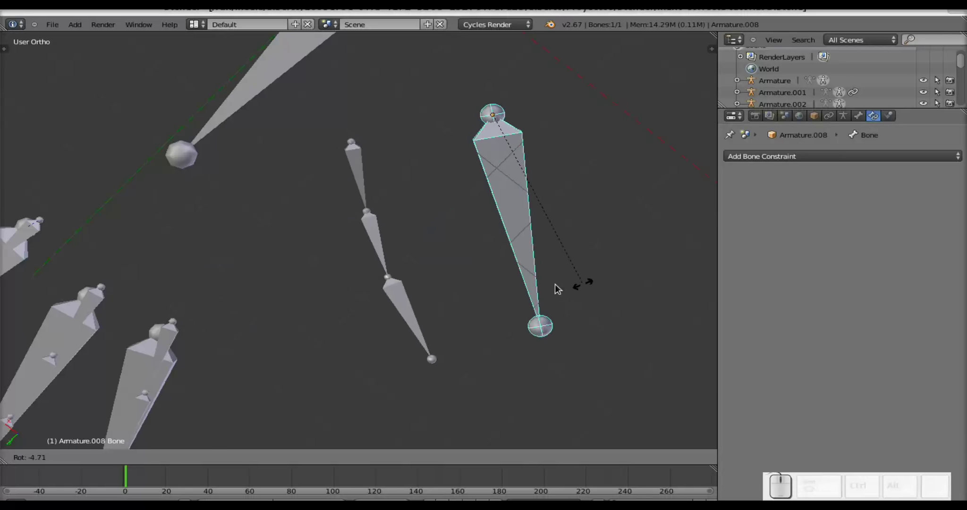
{"action": "key", "text": "Escape"}
{"action": "scroll", "scroll_direction": "down", "scroll_amount": 3}
{"action": "left_click_drag", "start_coordinate": [575, 350], "coordinate": [417, 243]}
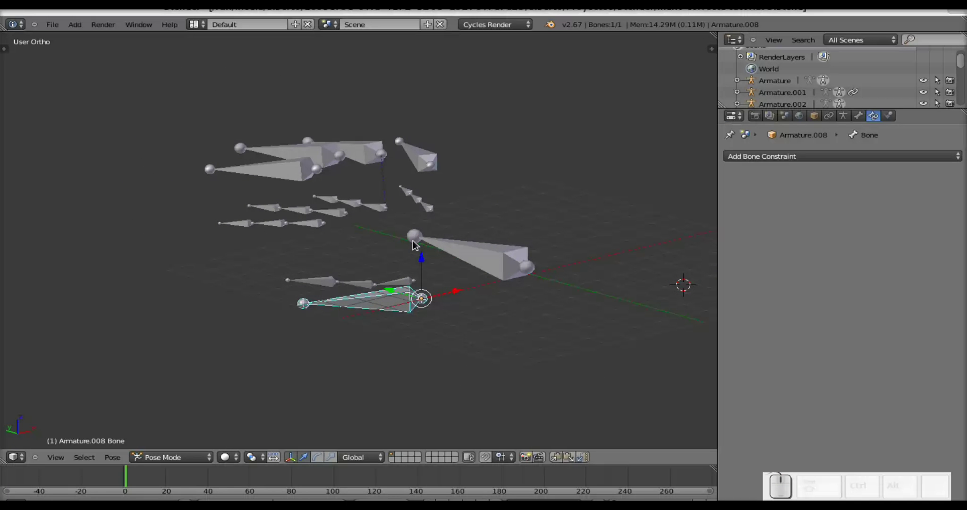